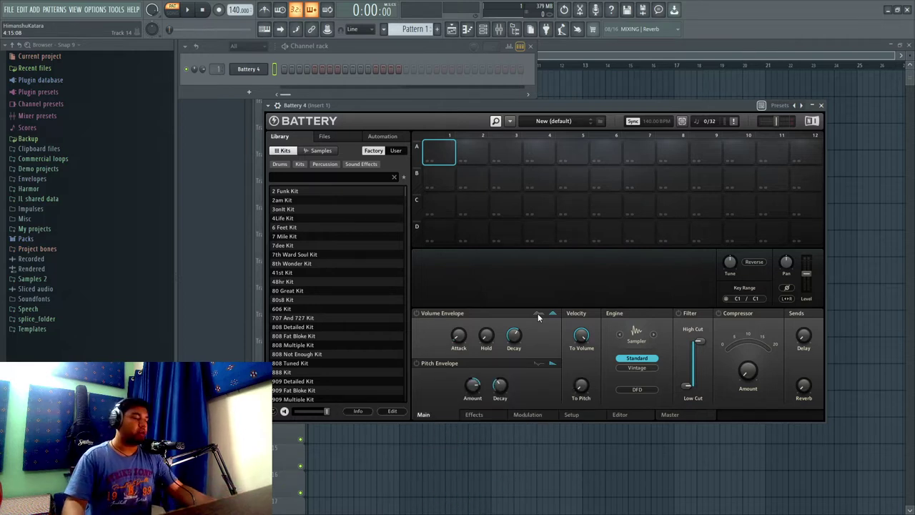
Switch the library to individual samples, toggling the Drums category filter on and back off.
key("super+KP_Add")
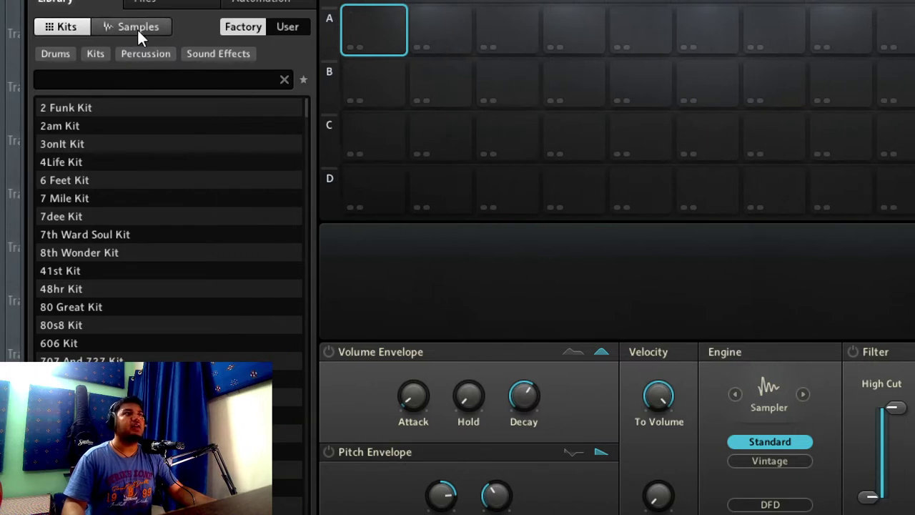
left_click(144, 37)
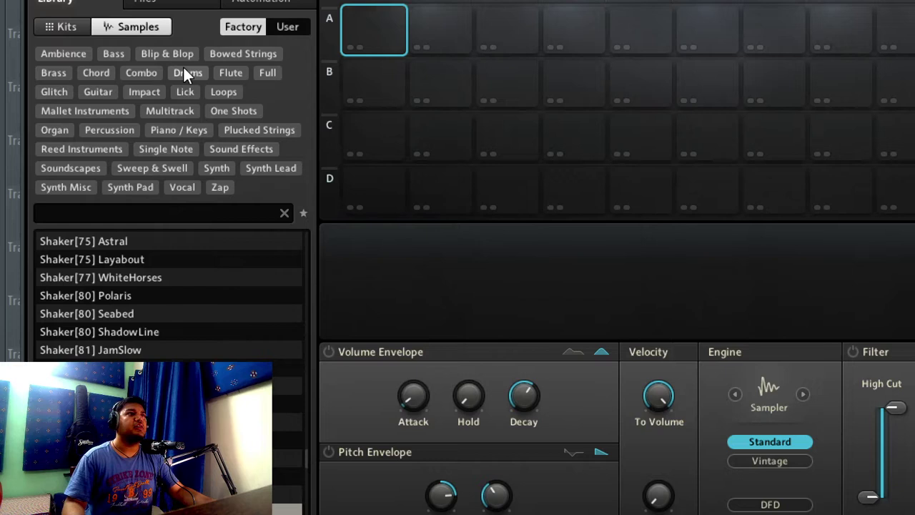
left_click(189, 74)
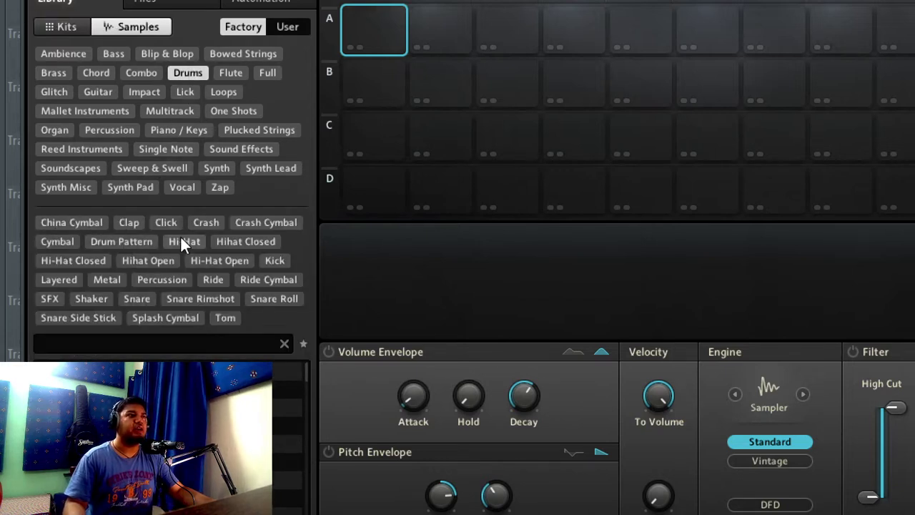
left_click(99, 279)
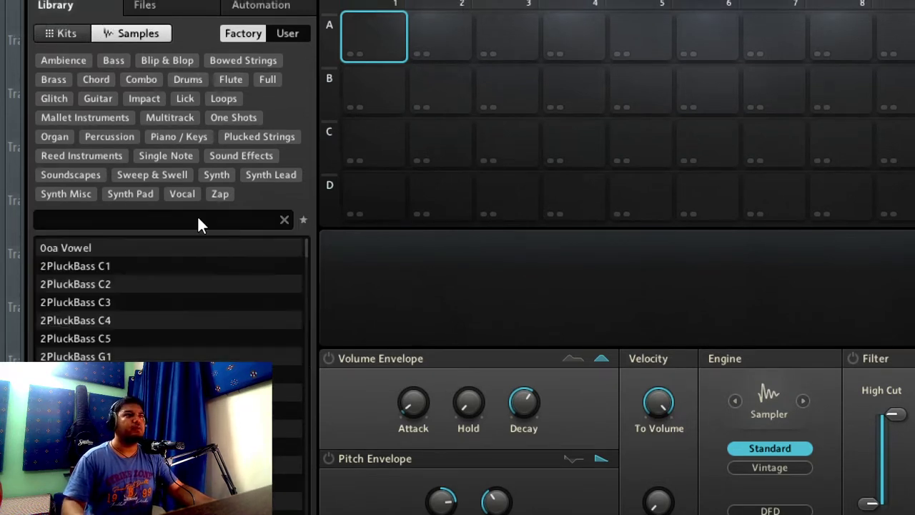
key("super+KP_Subtract")
key("super+KP_Add")
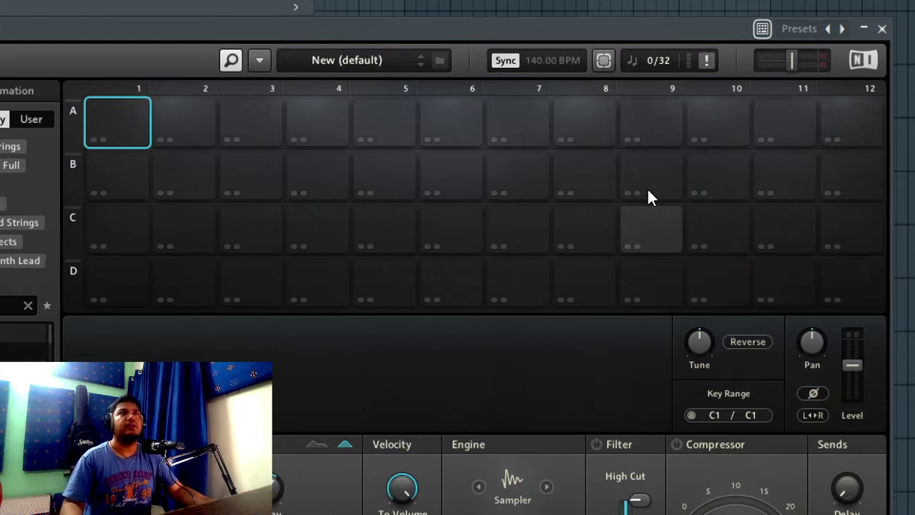
Resize the empty cell matrix to a 4x4 grid from the main options menu.
left_click(407, 60)
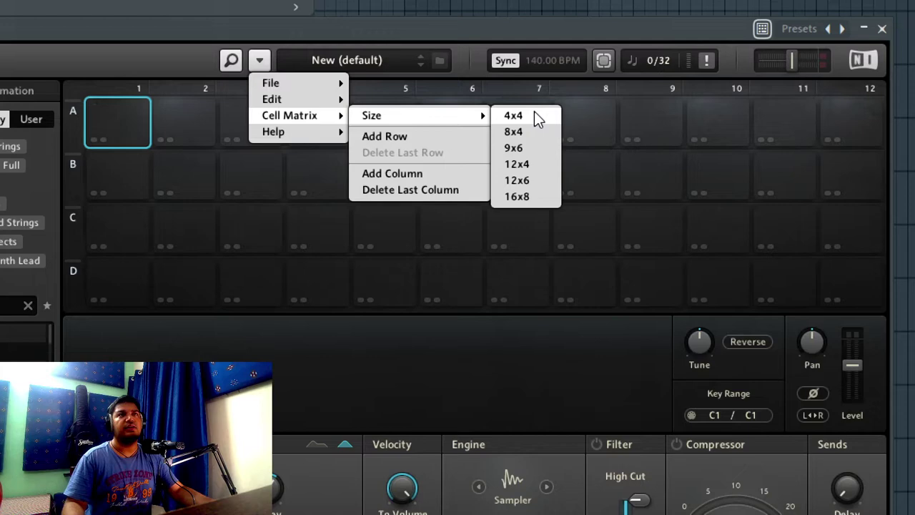
left_click(542, 118)
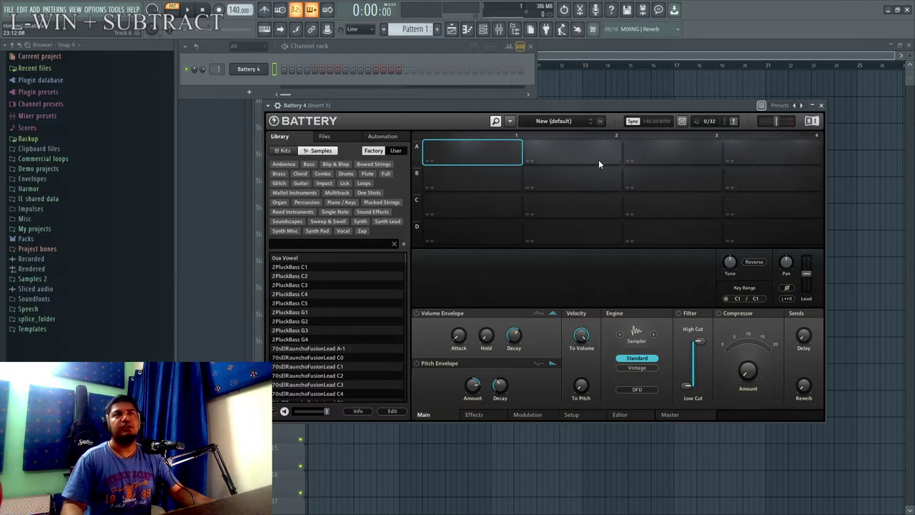
key("super+KP_Add")
key("super+KP_Subtract")
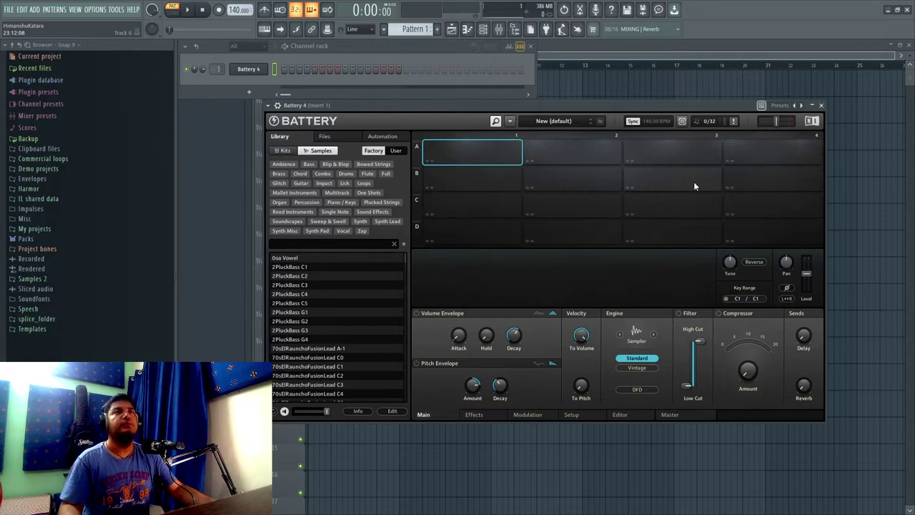
left_click(612, 105)
key("super+KP_Add")
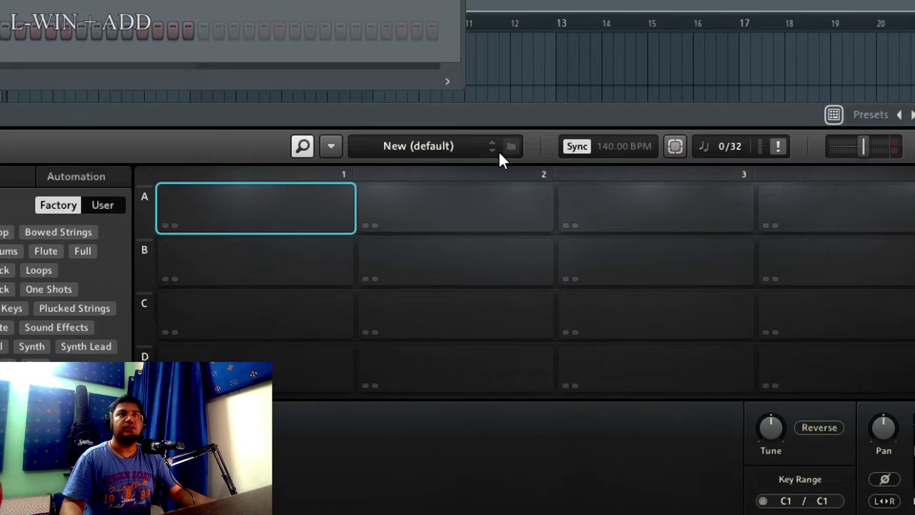
key("super+KP_Subtract")
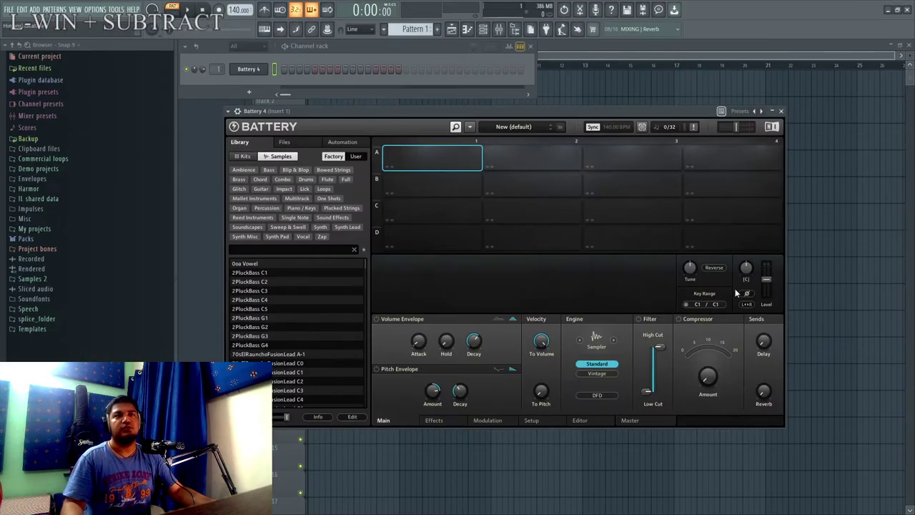
key("super+KP_Add")
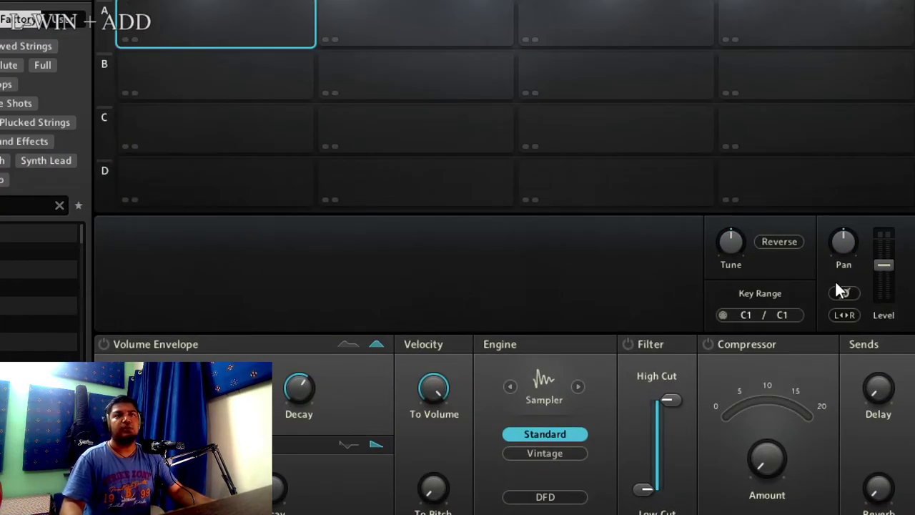
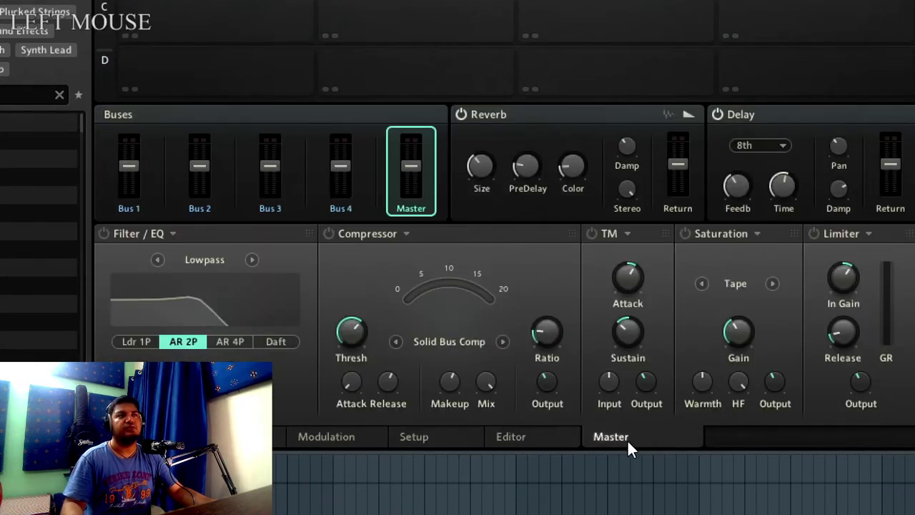
Zoom the display out and back in while viewing the Battery window.
key("super+KP_Subtract")
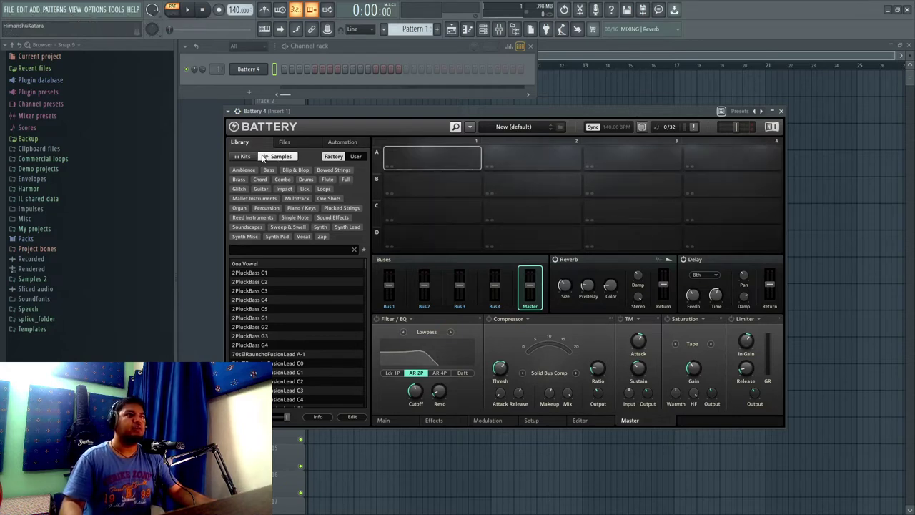
key("super+KP_Add")
Switch the library back to kits and load the 4Life Kit into the matrix.
left_click(216, 164)
scroll("down", 3)
scroll("up", 3)
left_click(269, 306)
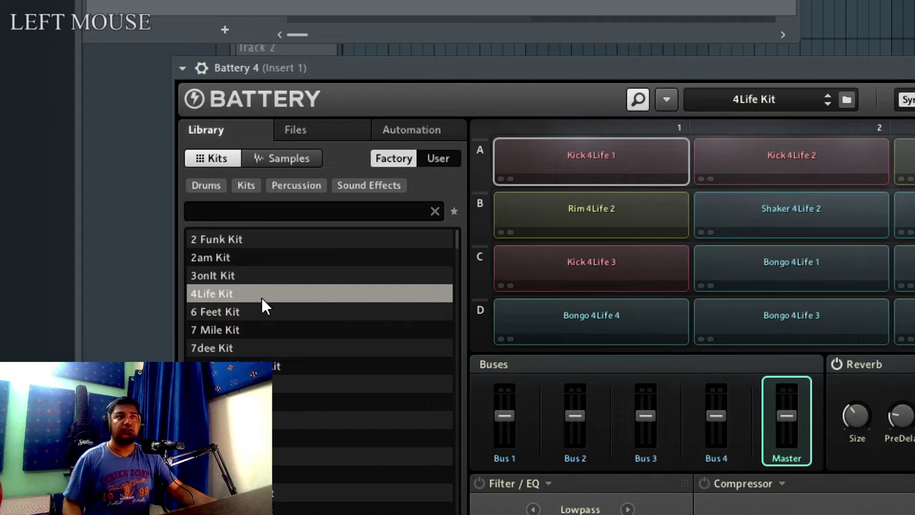
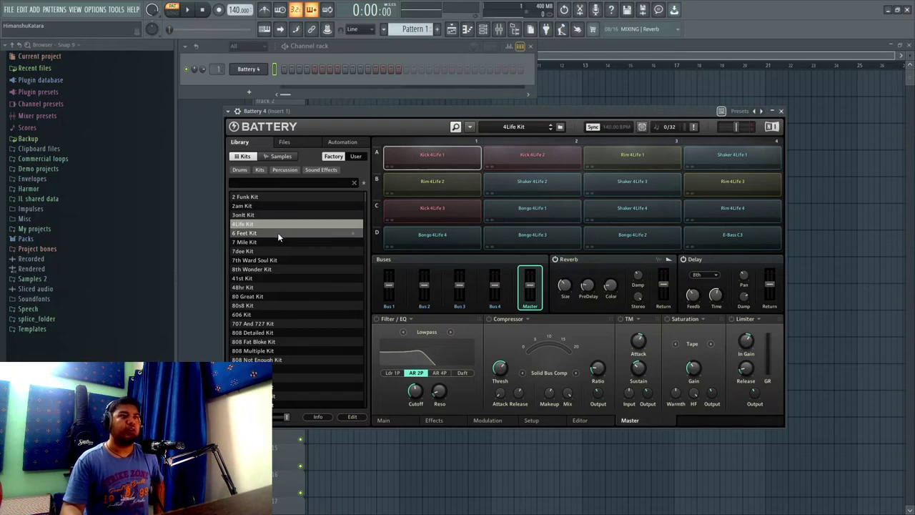
scroll("down", 3)
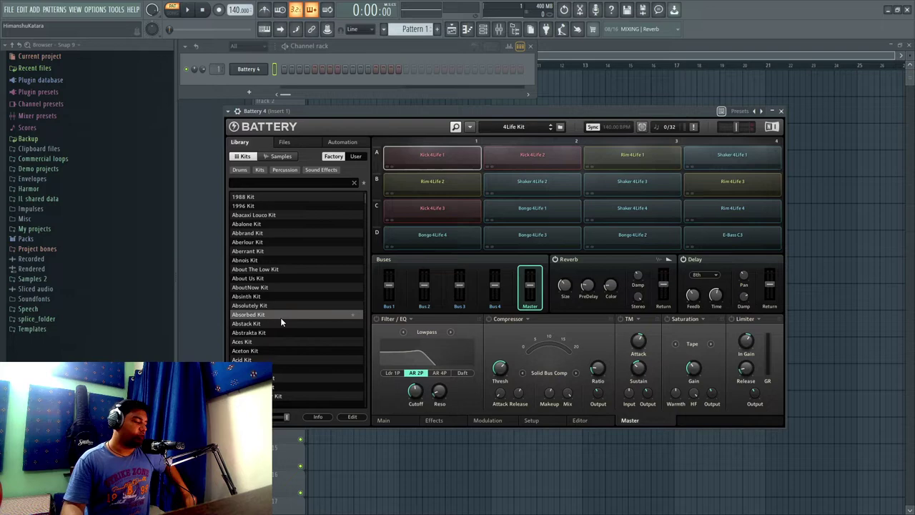
scroll("down", 3)
key("super+KP_Add")
scroll("down", 3)
scroll("up", 3)
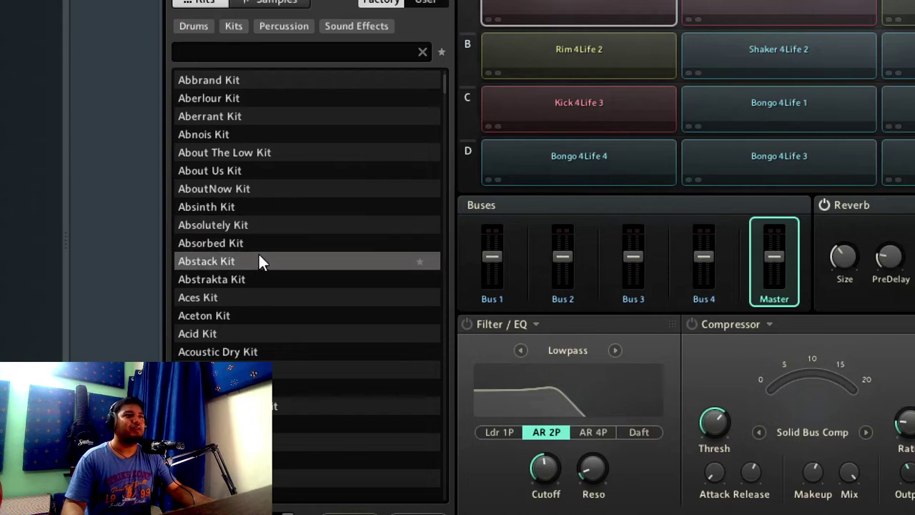
Load the Absolutely Kit, then replace it with the Acoustic Dry Kit.
left_click(257, 237)
key("super+KP_Subtract")
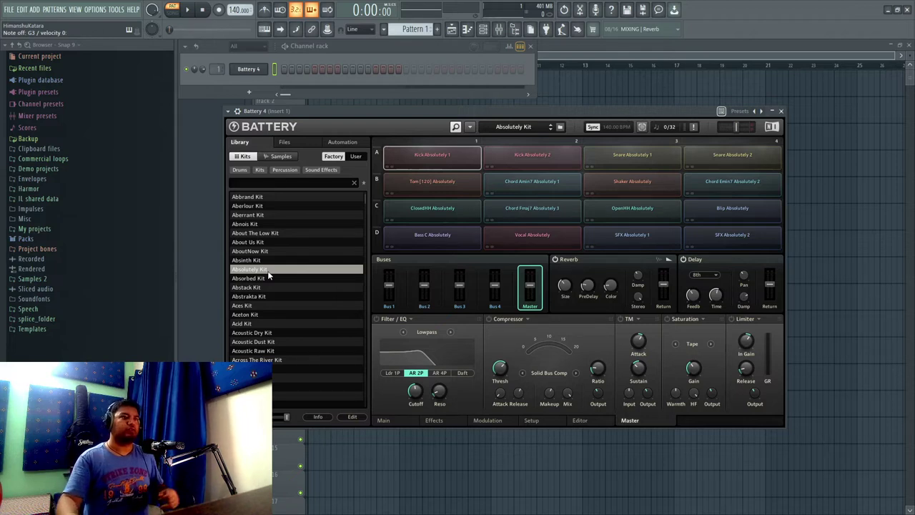
scroll("down", 3)
left_click(273, 266)
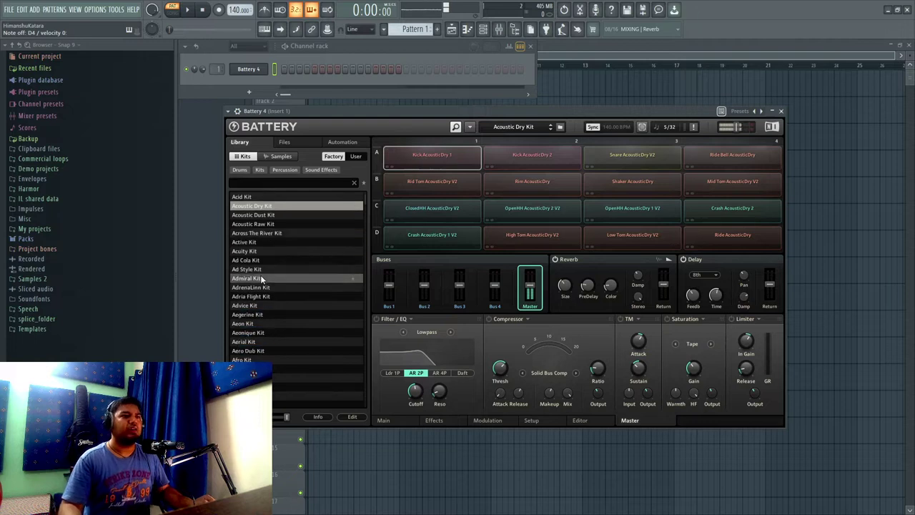
scroll("down", 3)
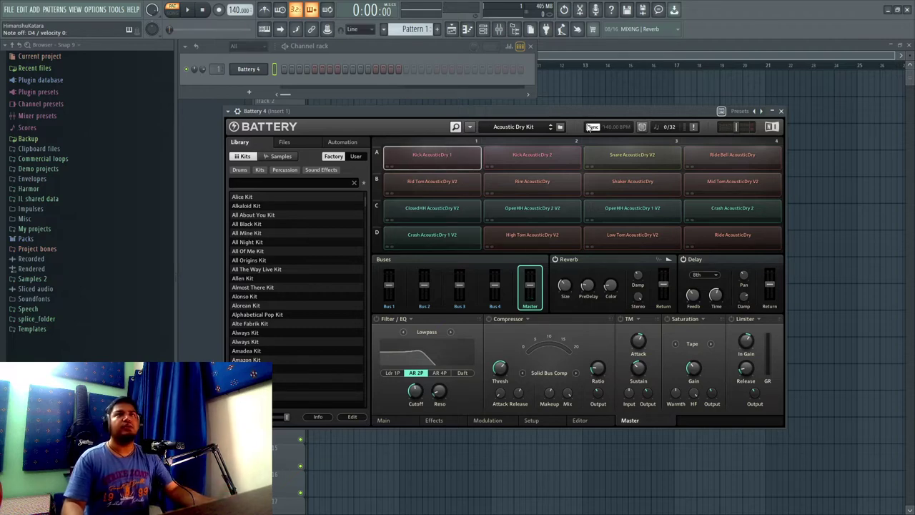
left_click(592, 112)
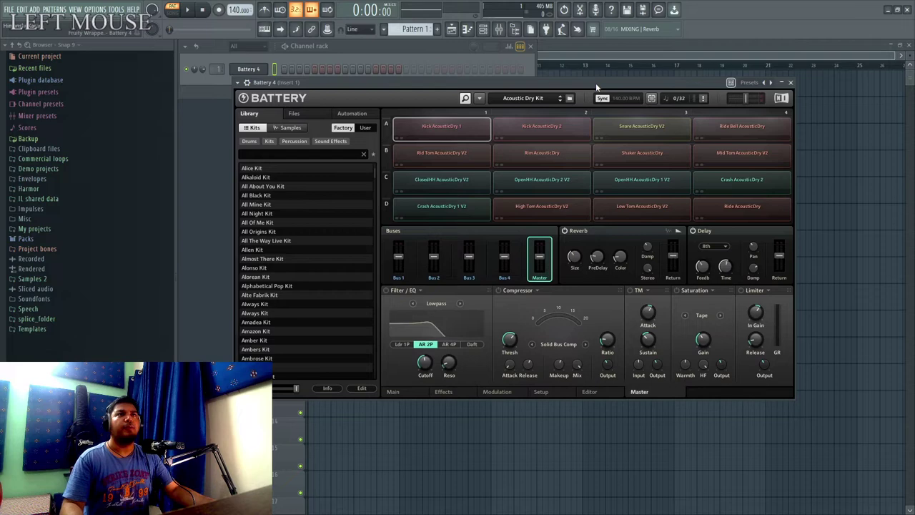
Start a new empty kit and remove the extra matrix columns.
key("super+KP_Add")
left_click(490, 110)
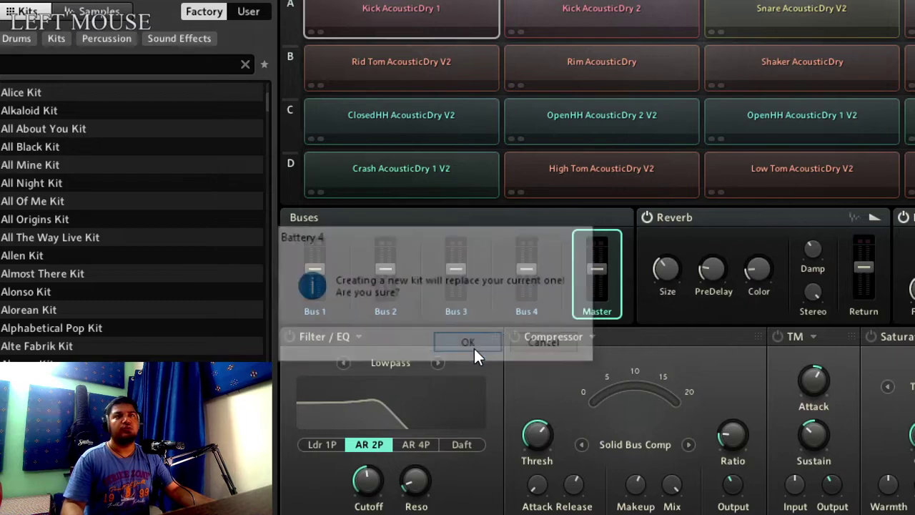
key("super+KP_Subtract")
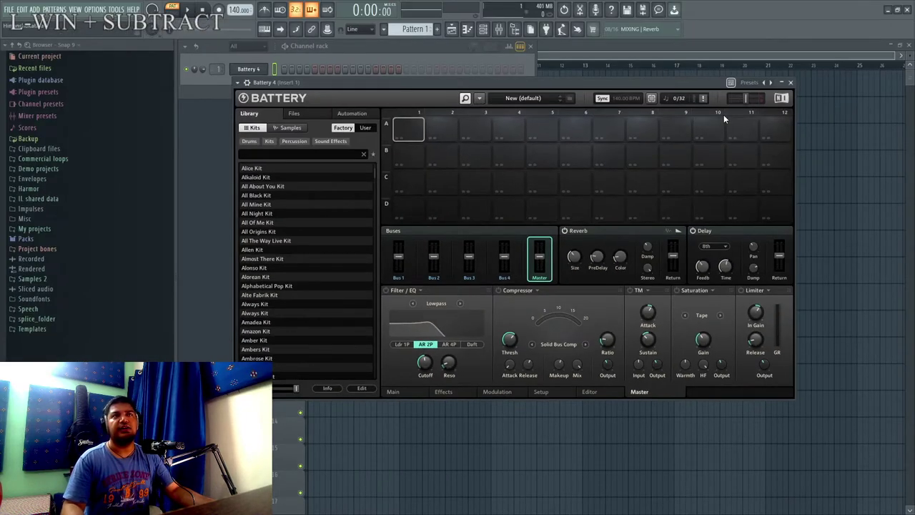
key("super+KP_Add")
left_click(395, 106)
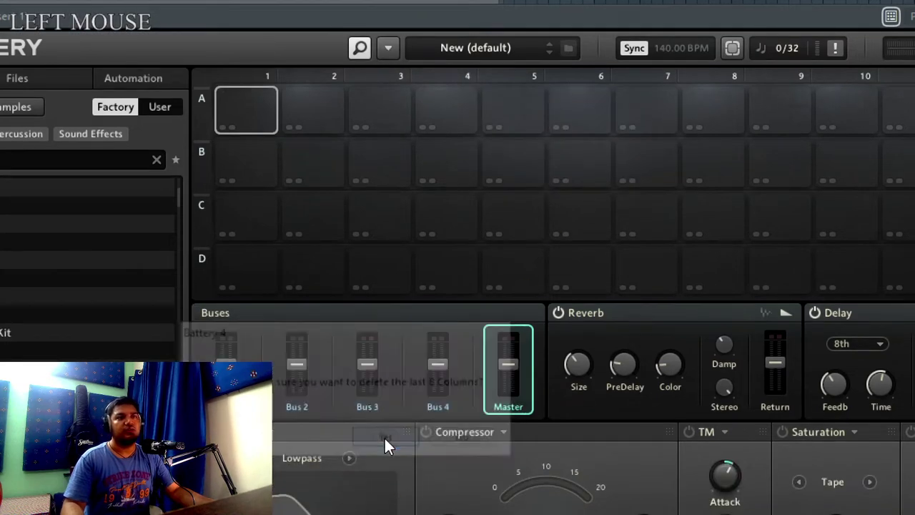
key("super+KP_Subtract")
key("super+KP_Add")
Confirm deleting the last eight columns and filter the sample library to Drums and Kick.
left_click(298, 131)
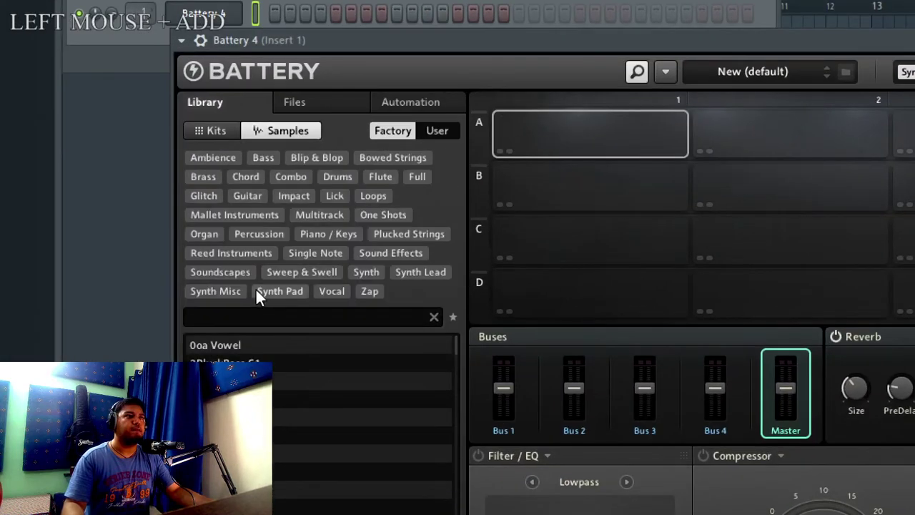
scroll("down", 3)
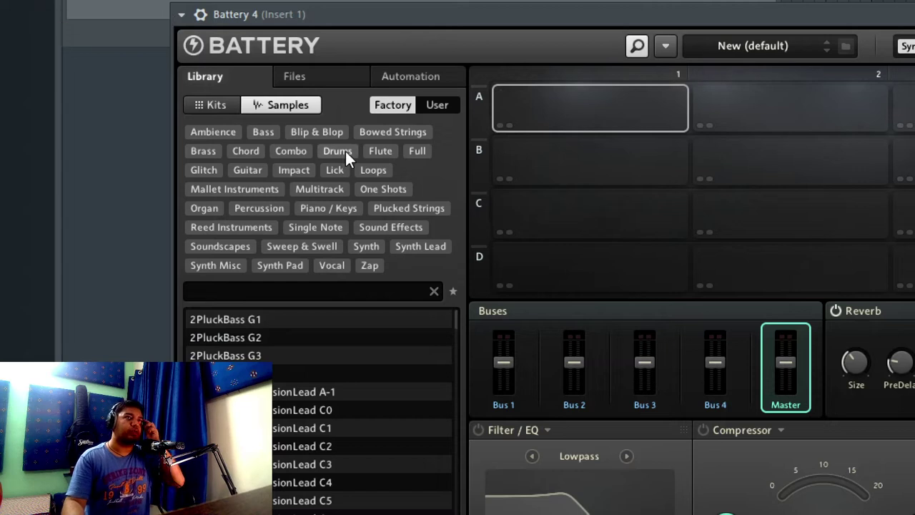
left_click(353, 158)
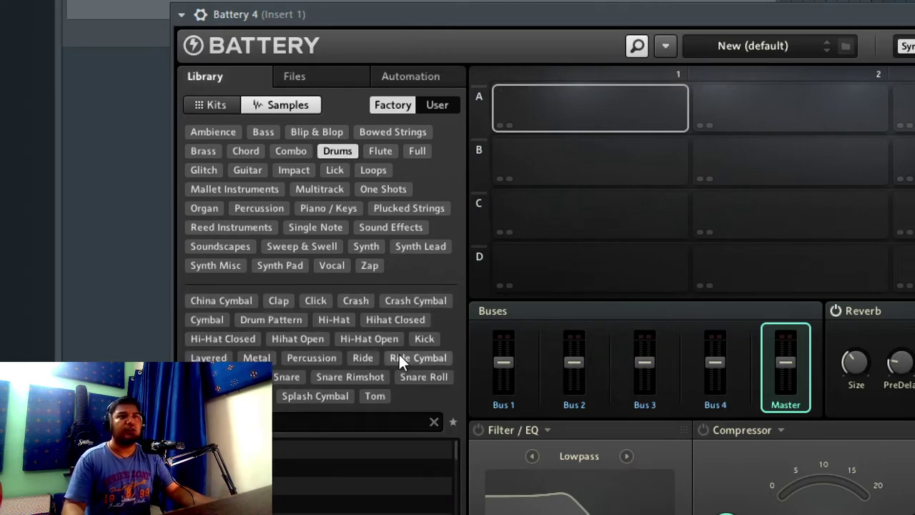
left_click(433, 346)
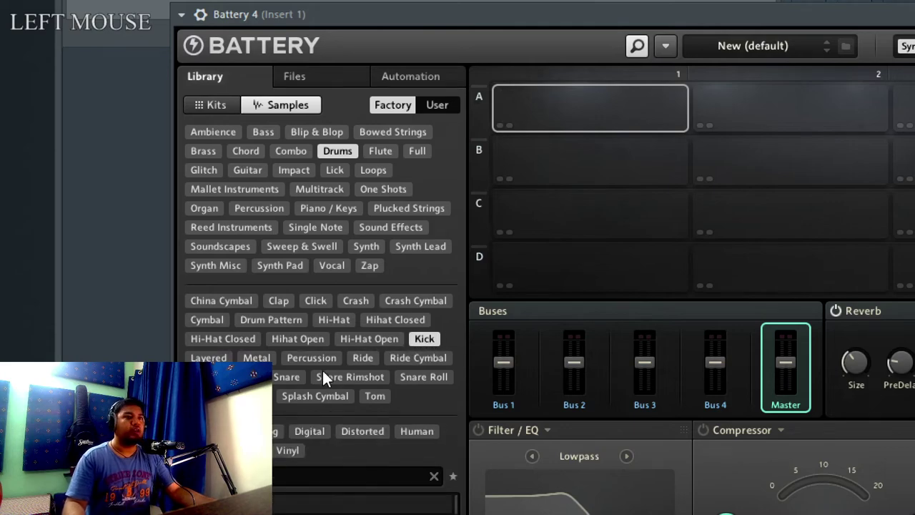
key("super+KP_Subtract")
key("super+KP_Add")
scroll("down", 3)
scroll("up", 3)
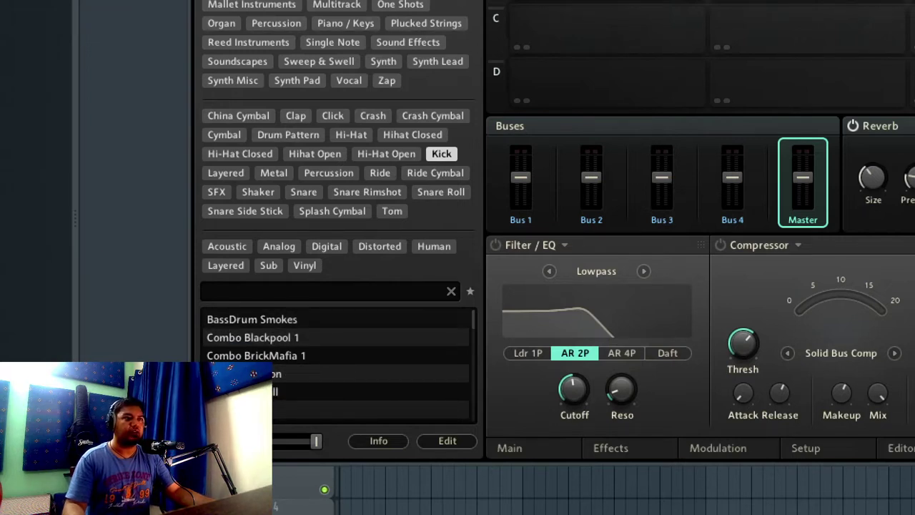
left_click(132, 372)
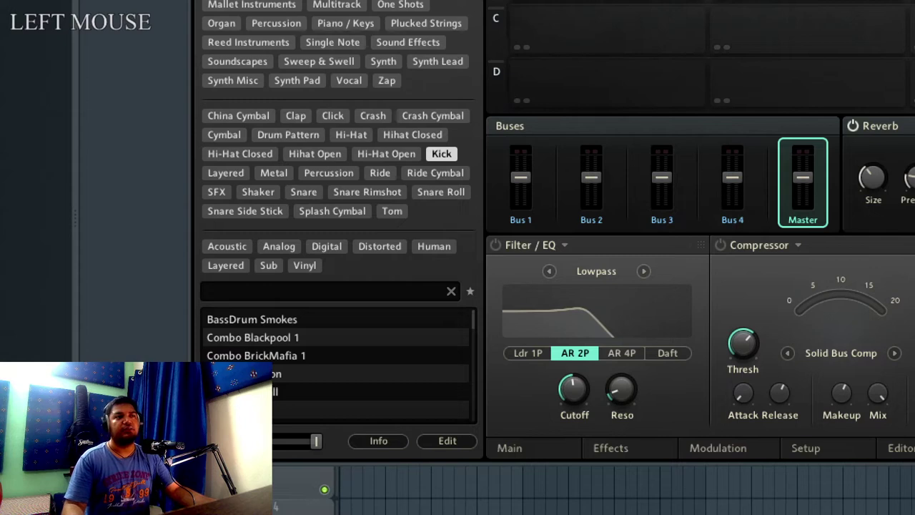
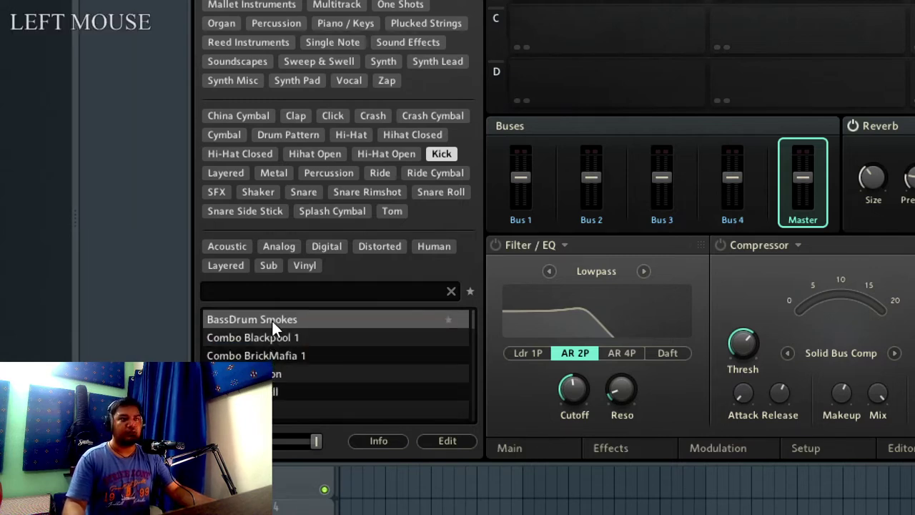
Audition several kick samples by stepping through the filtered list.
left_click(275, 351)
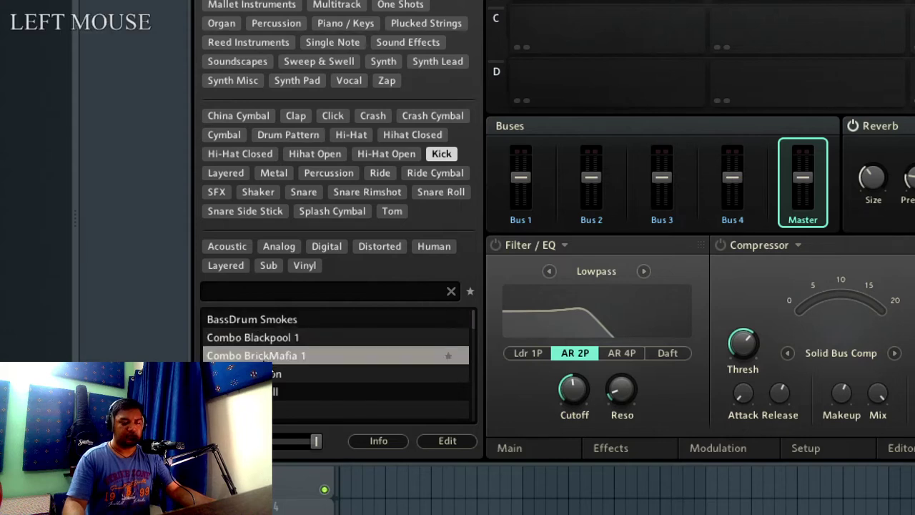
key("super+KP_Subtract")
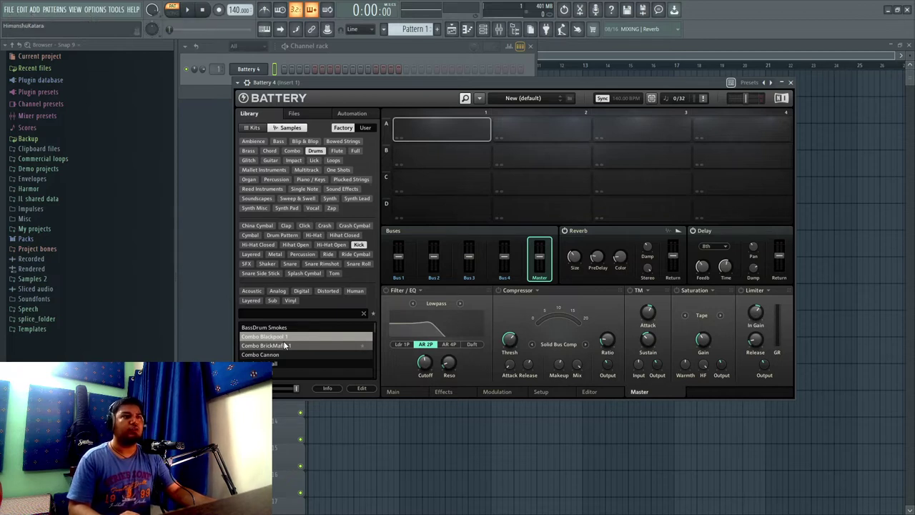
key("Down")
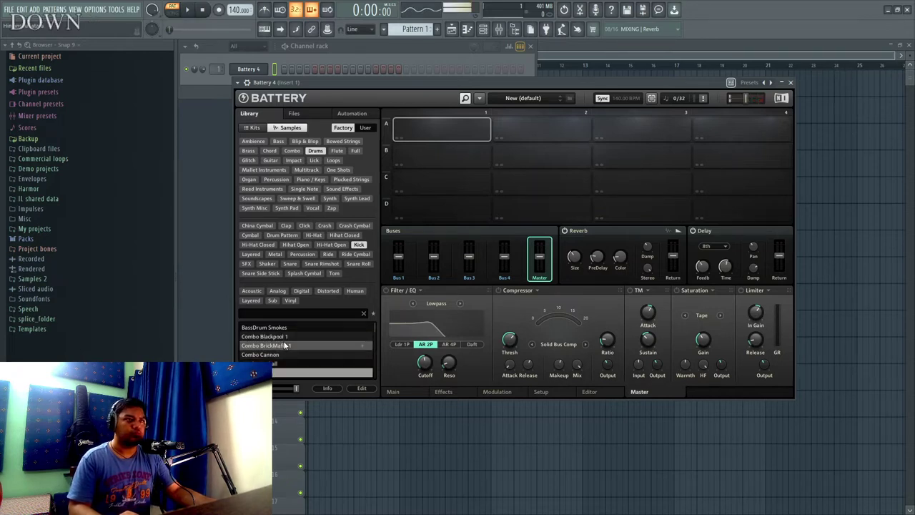
key("Down")
key("Up")
key("Down")
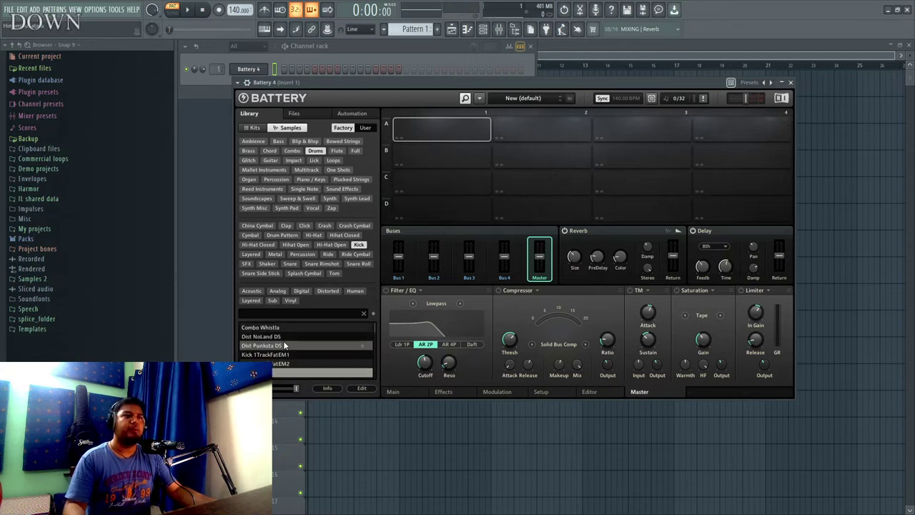
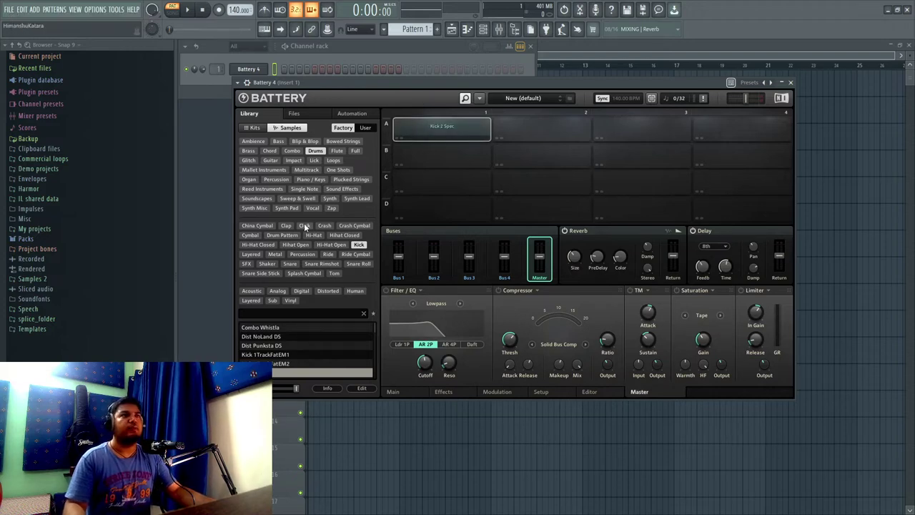
Filter the library to clap samples and preview several of them.
key("super+KP_Add")
left_click(295, 231)
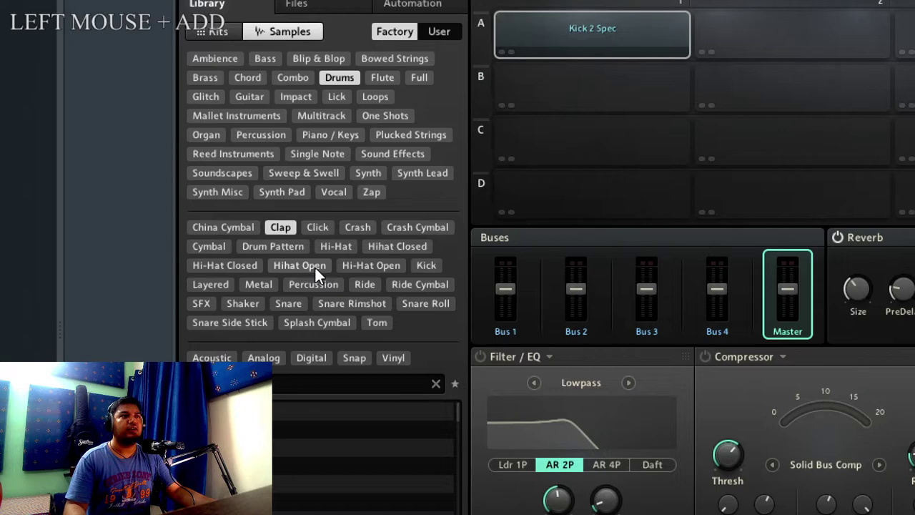
key("super+KP_Subtract")
left_click(268, 324)
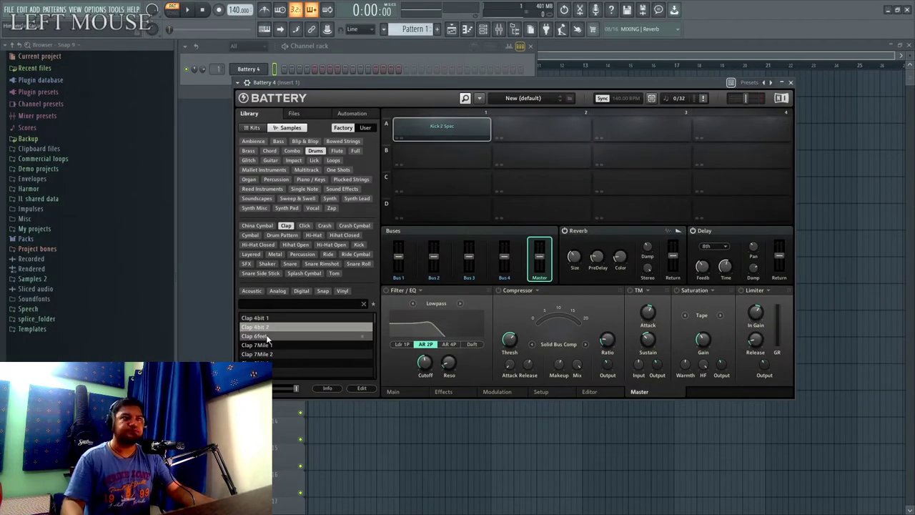
left_click(271, 347)
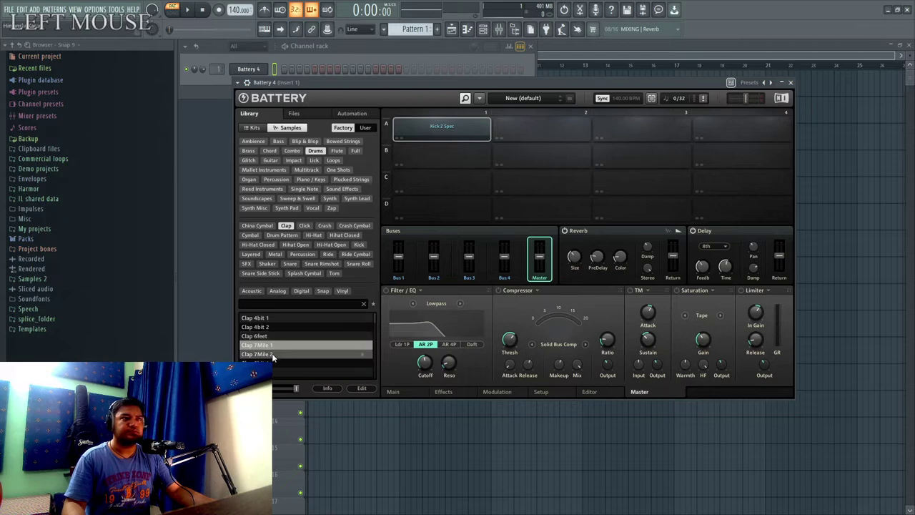
scroll("down", 3)
left_click(275, 356)
Pick Clap 707 for the second cell and bring the channel rack into view.
scroll("down", 3)
left_click(291, 361)
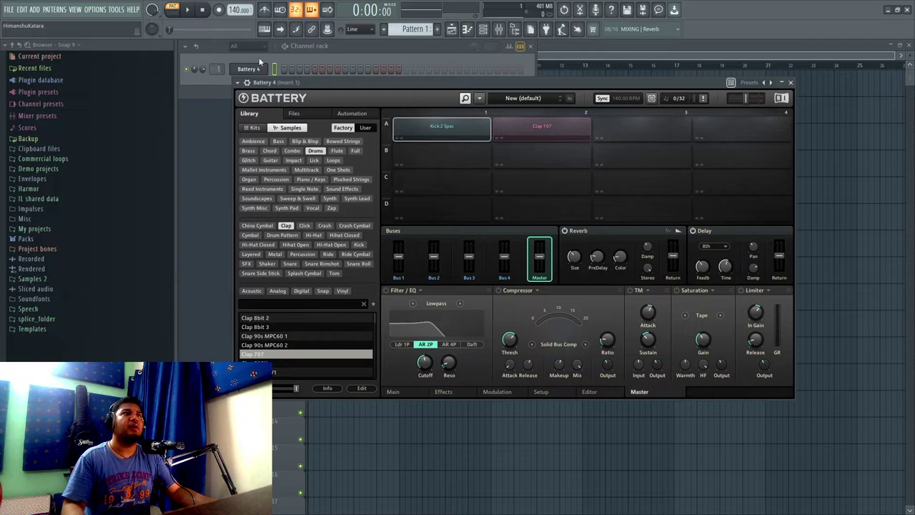
left_click(286, 95)
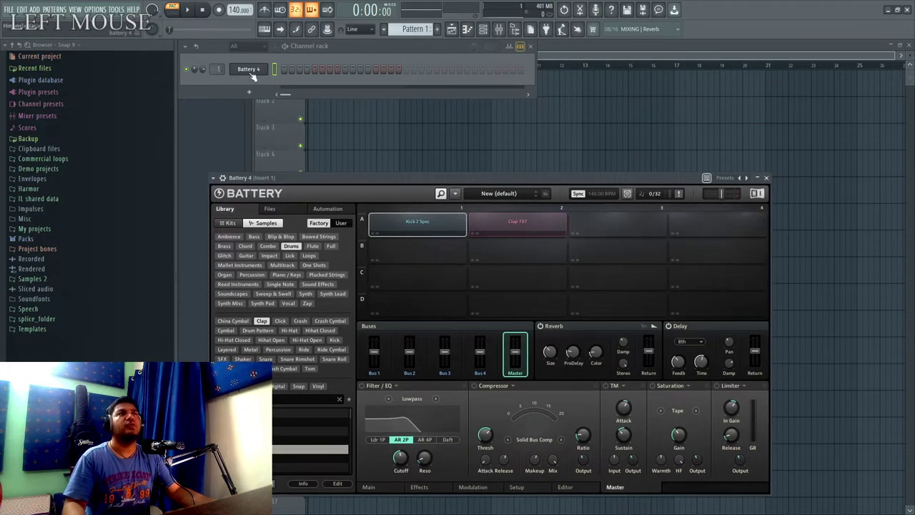
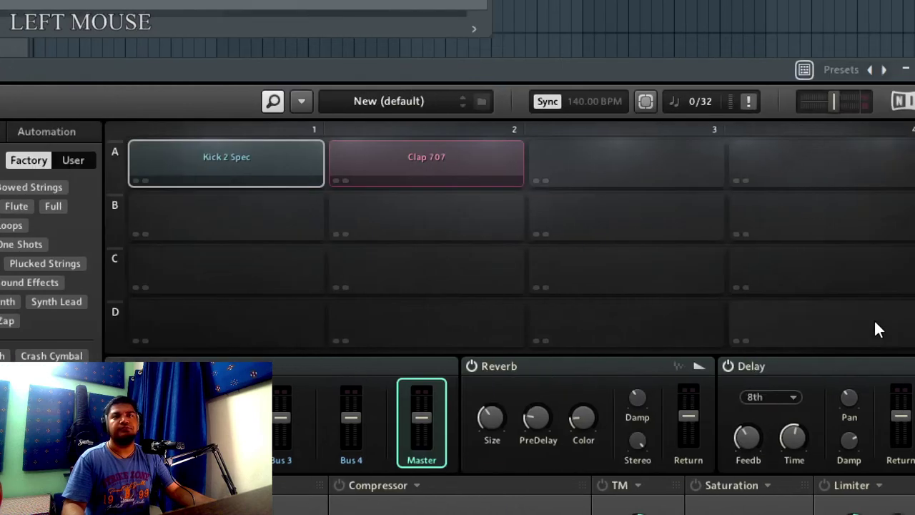
key("super+KP_Subtract")
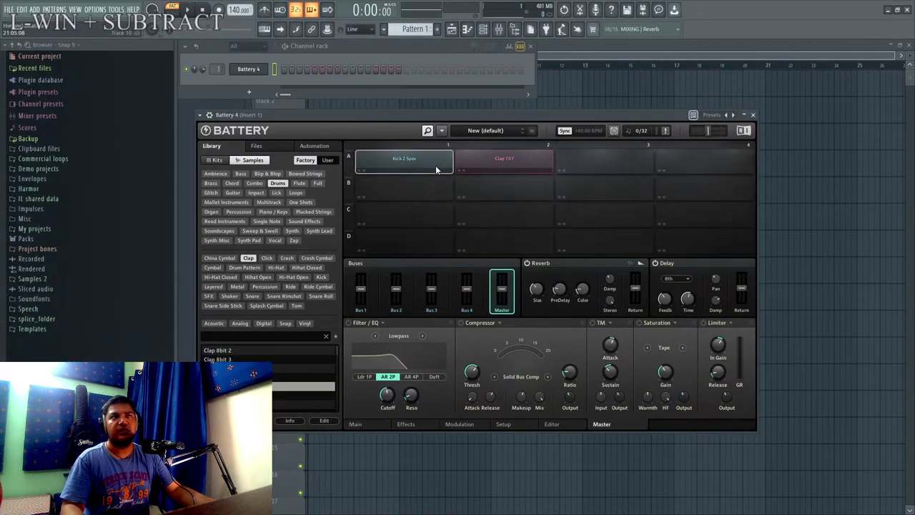
key("super+KP_Add")
key("super+KP_Subtract")
Show the sample settings of the kick cell, then the Clap 707 cell.
left_click(371, 428)
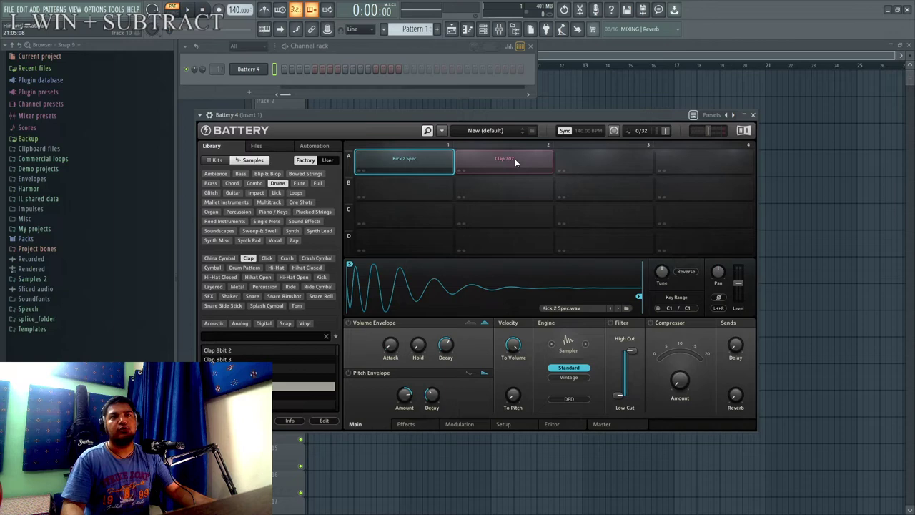
left_click(519, 161)
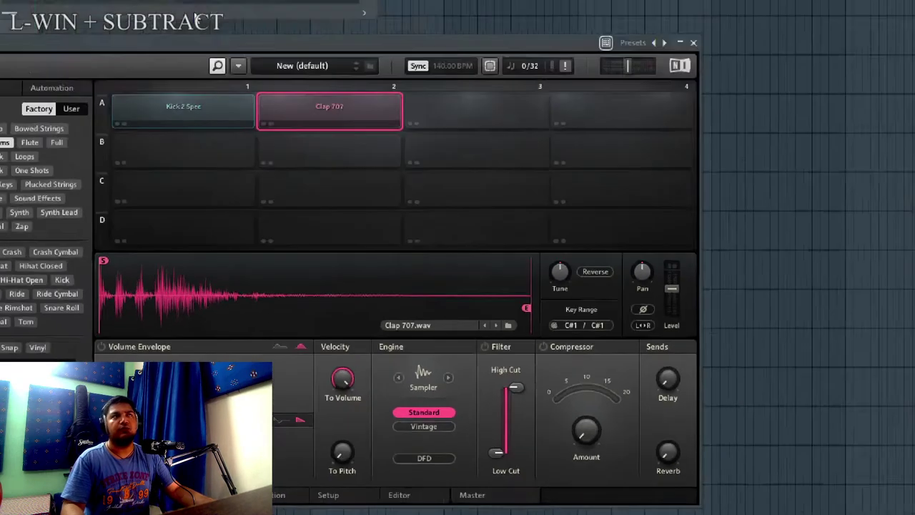
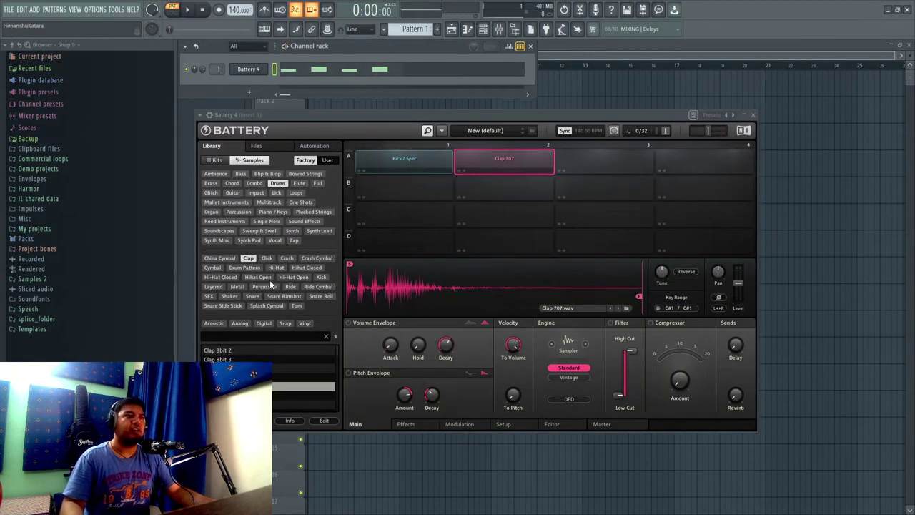
key("super+KP_Add")
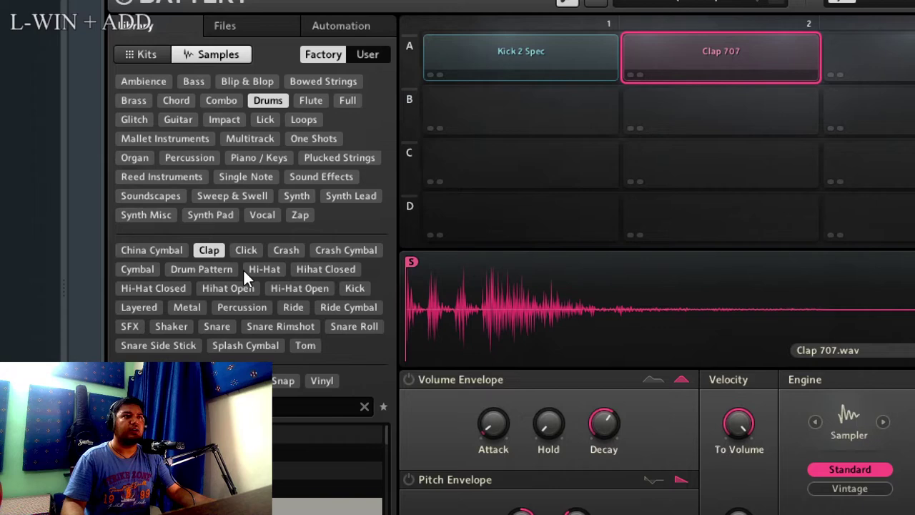
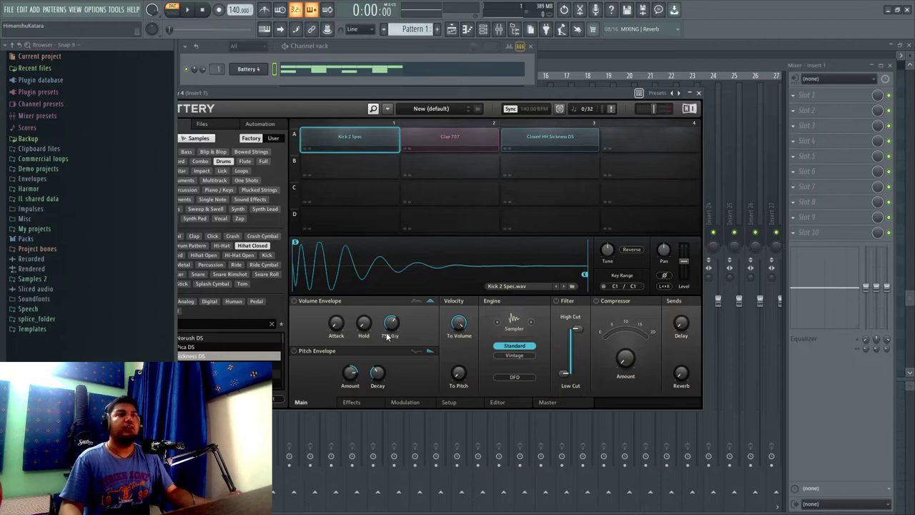
Show the Kick 2 Spec cell's effects chain with saturation, lofi, filter, compressor and transient modules.
key("super+KP_Add")
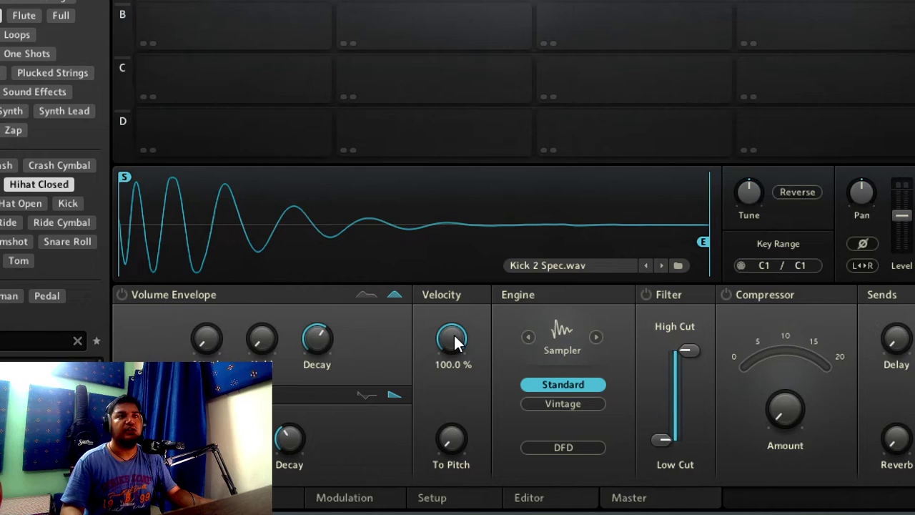
left_click(460, 341)
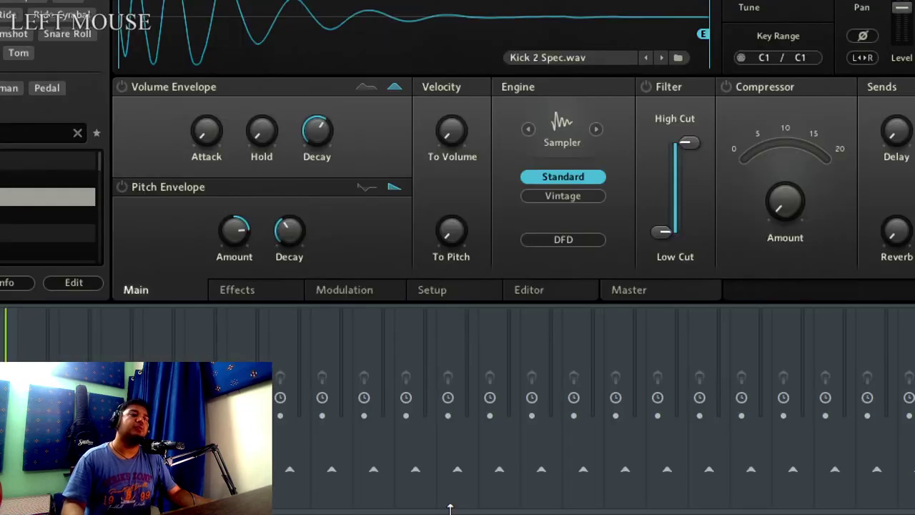
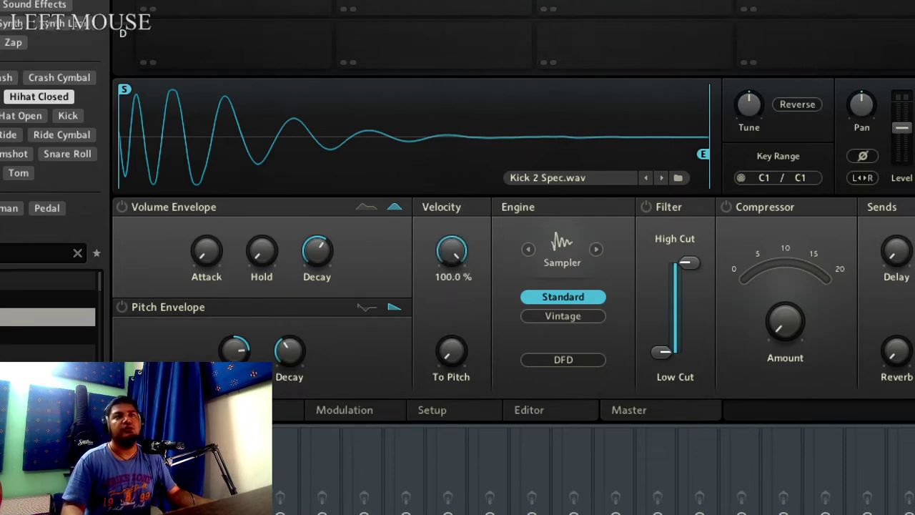
key("super+KP_Subtract")
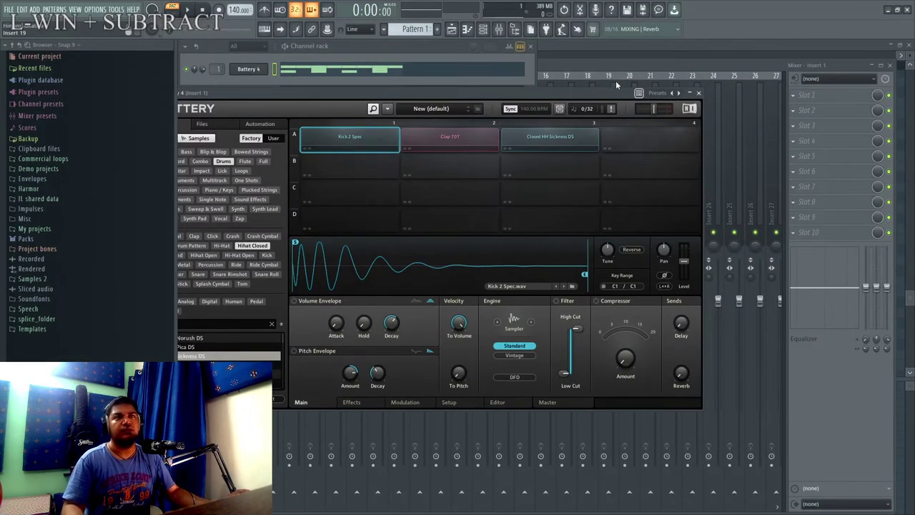
left_click(361, 409)
key("super+KP_Add")
key("super+KP_Add")
key("super+KP_Subtract")
key("super+KP_Add")
key("super+KP_Add")
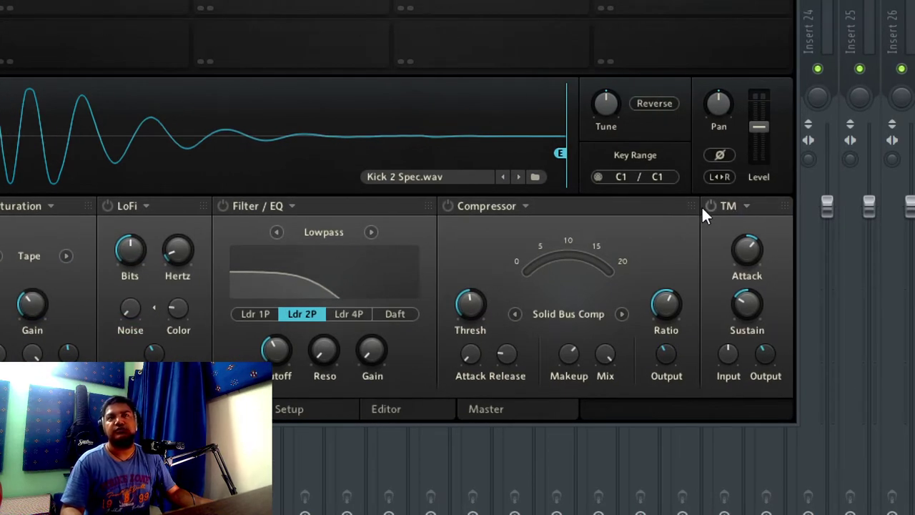
left_click(755, 212)
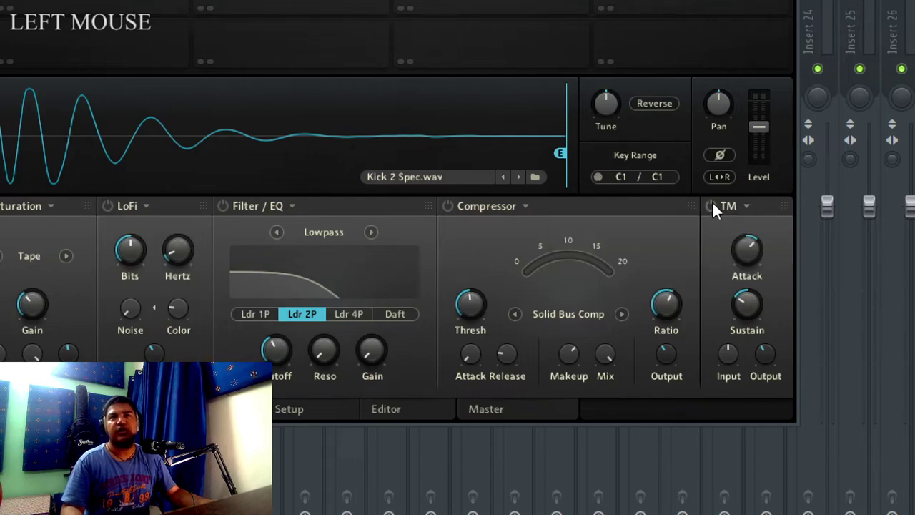
key("super+KP_Subtract")
key("super+KP_Add")
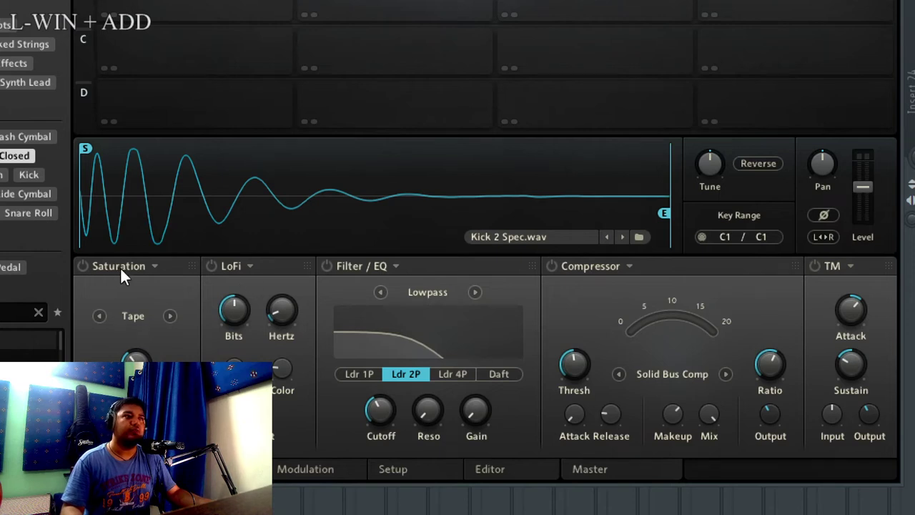
left_click(87, 274)
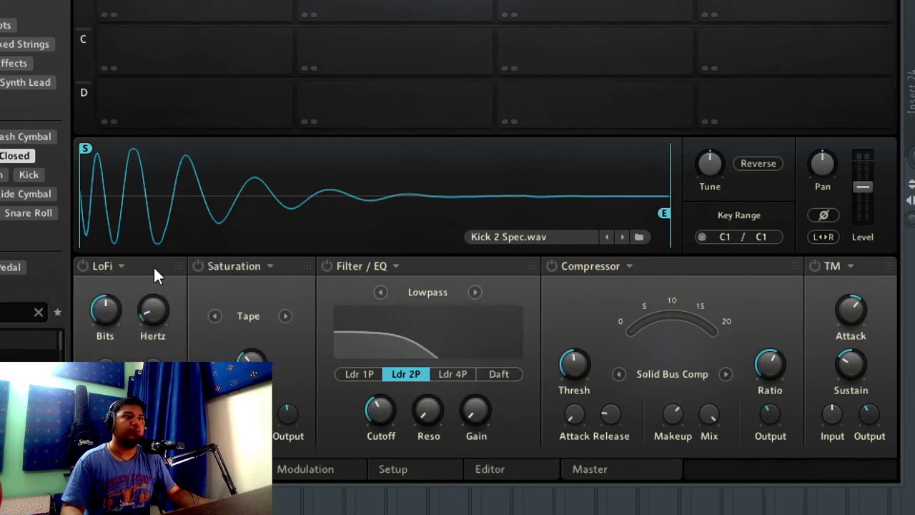
left_click(187, 268)
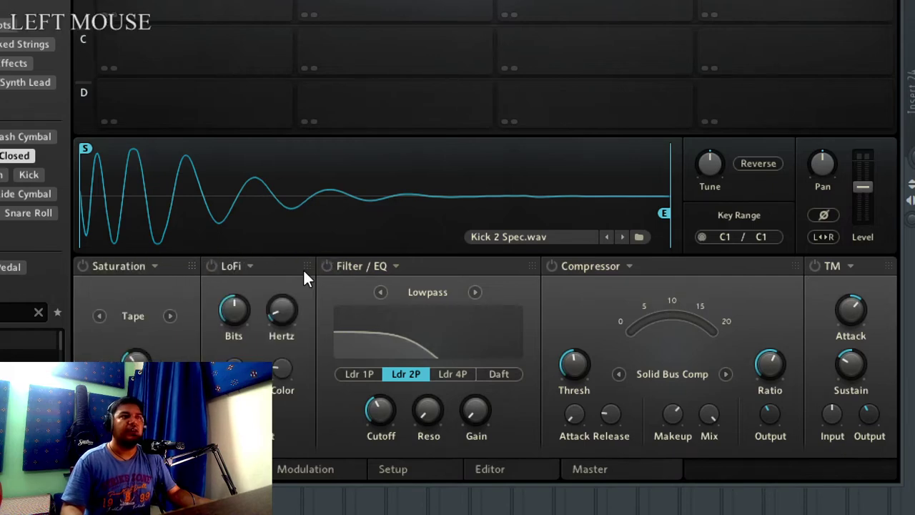
key("super+KP_Subtract")
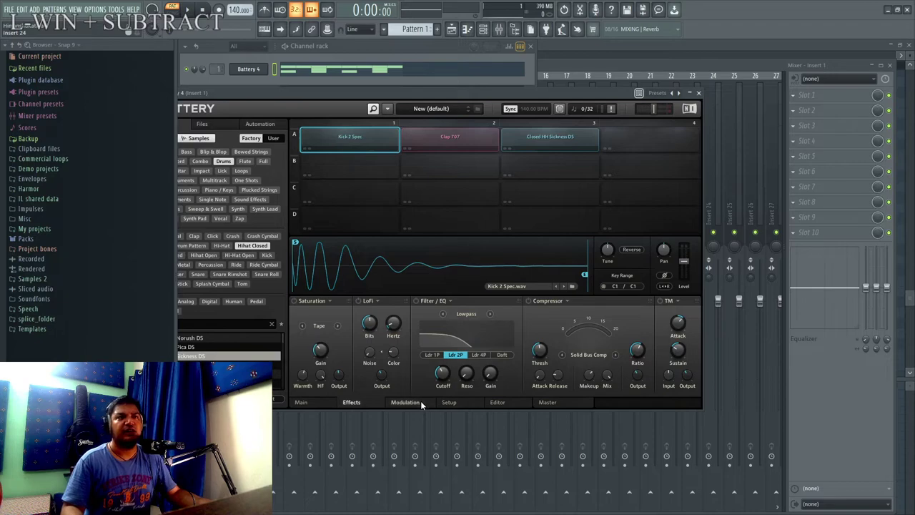
Show the Kick 2 Spec cell's modulation page with its LFOs, envelope and modulation slots.
left_click(422, 407)
key("super+KP_Add")
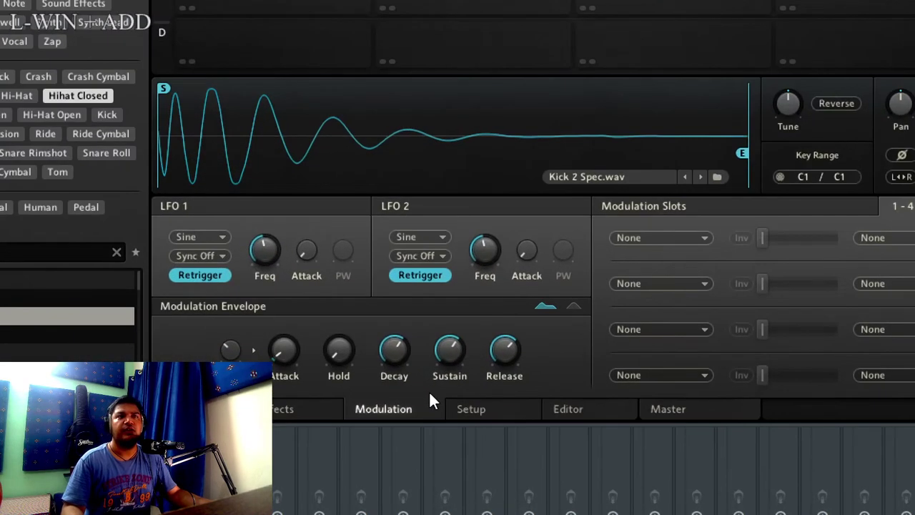
key("super+KP_Add")
key("super+KP_Subtract")
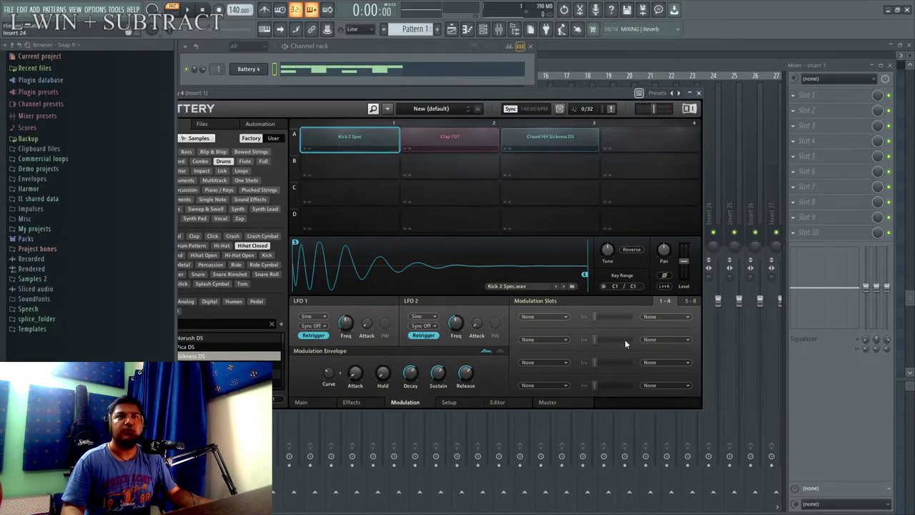
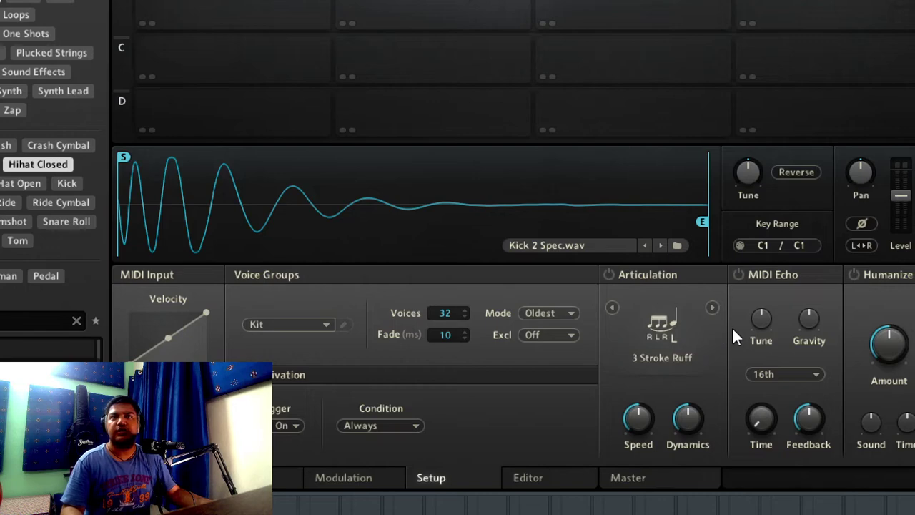
Select the Closed HH Sickness DS hi-hat cell.
key("super+KP_Subtract")
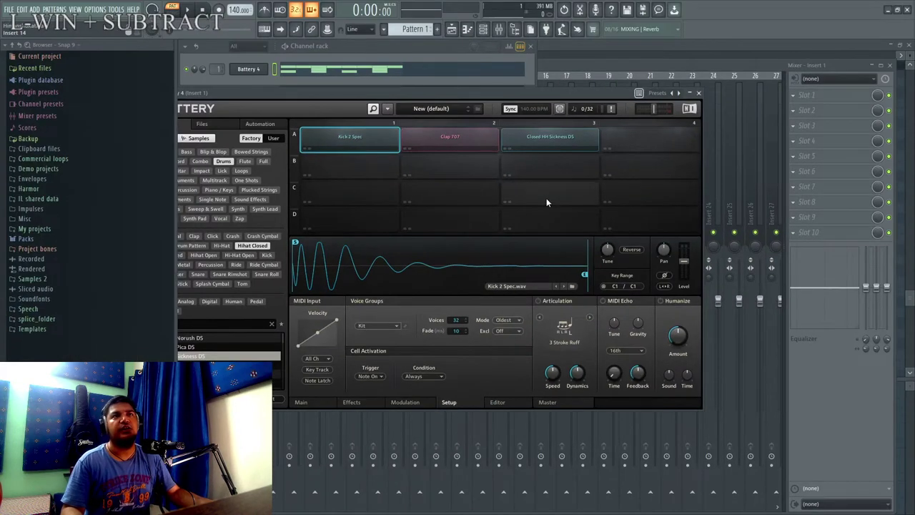
left_click(549, 140)
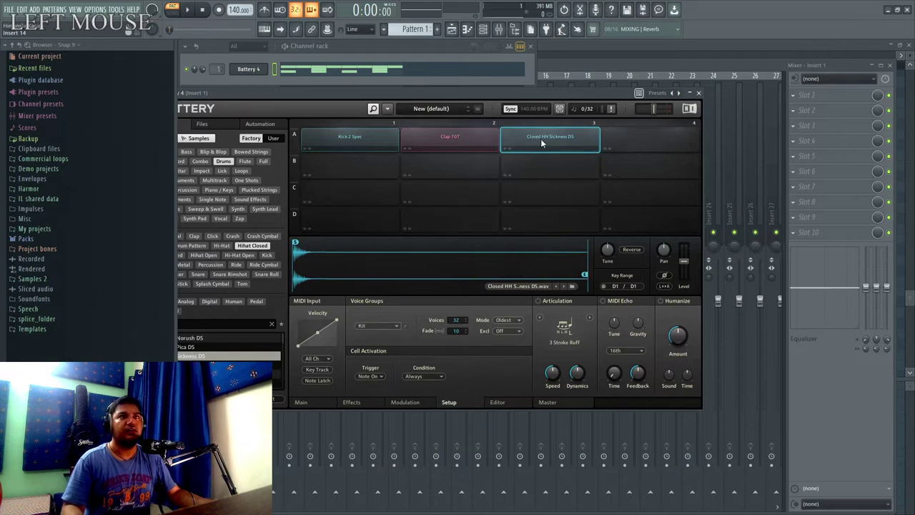
left_click(542, 145)
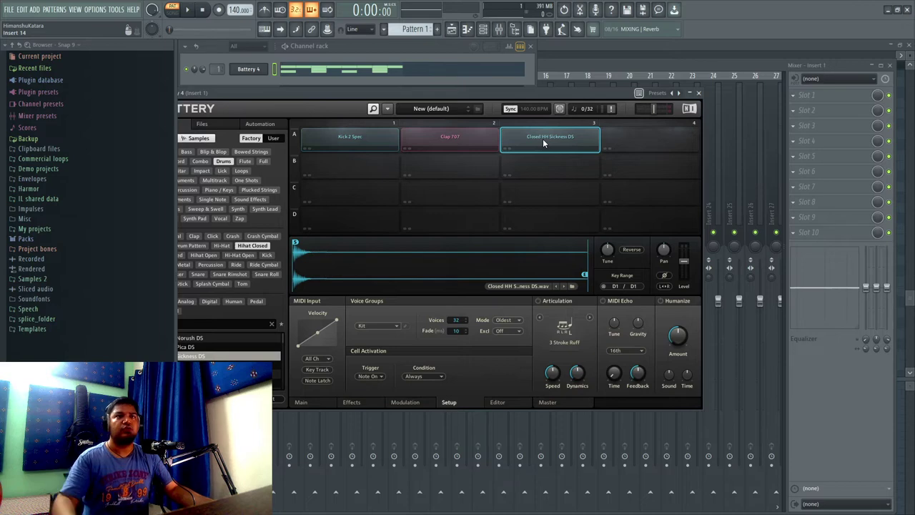
key("super+KP_Add")
Enable Articulation on the closed hi-hat and change its pattern from 3 Stroke Ruff to Roll.
left_click(538, 237)
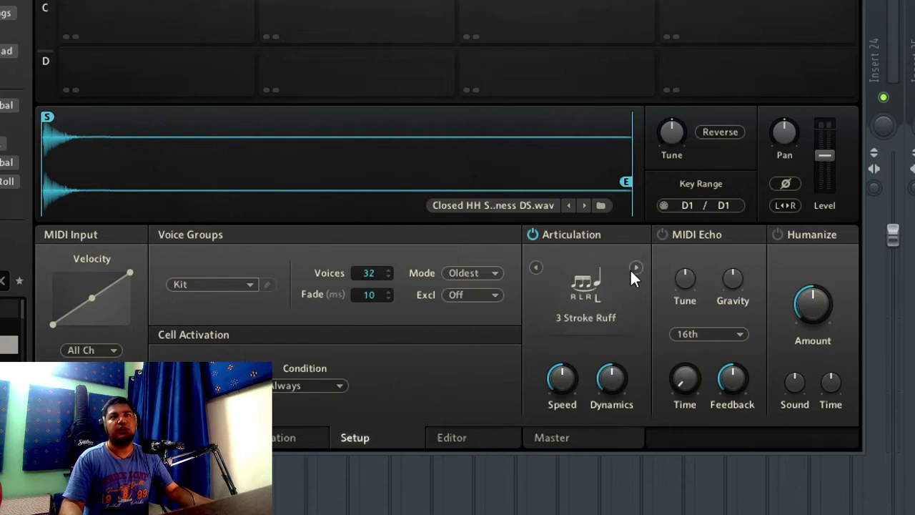
left_click(602, 278)
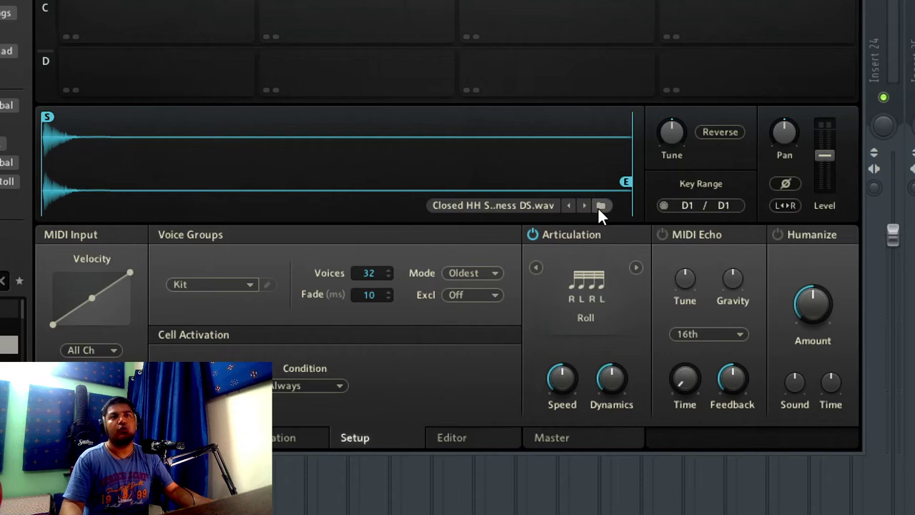
key("super+KP_Subtract")
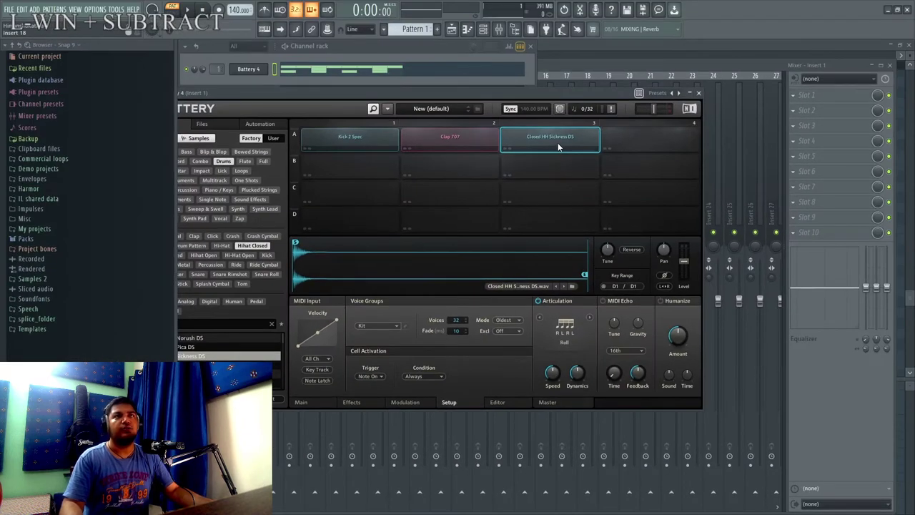
left_click(559, 142)
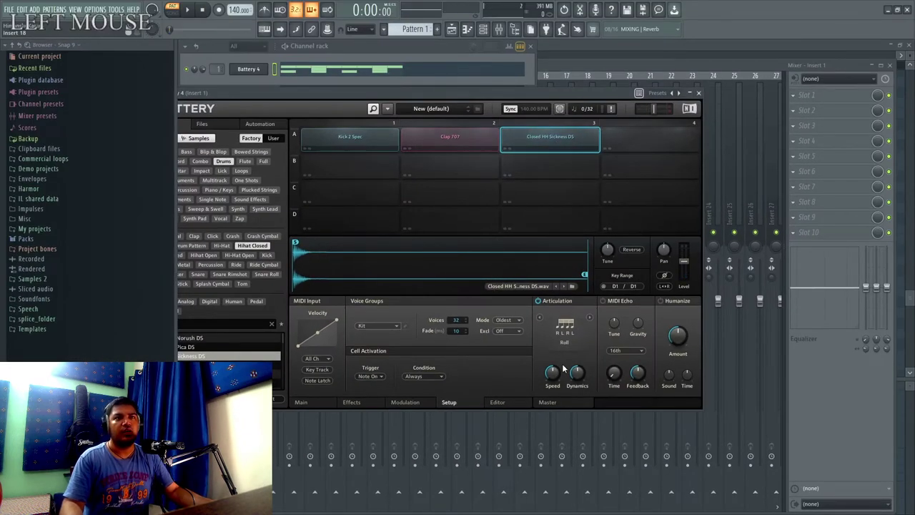
key("super+KP_Add")
key("super+KP_Subtract")
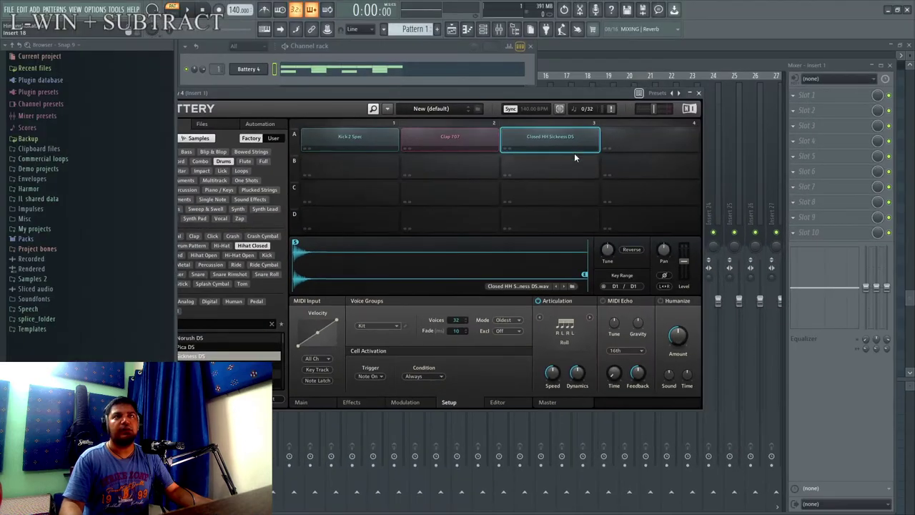
Copy the Closed HH Sickness DS cell from its context menu.
right_click(575, 142)
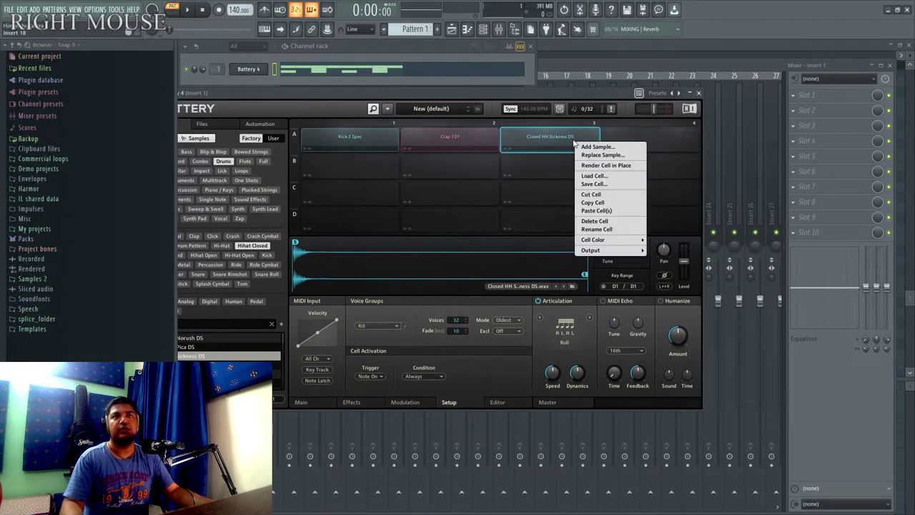
key("super+KP_Add")
left_click(617, 280)
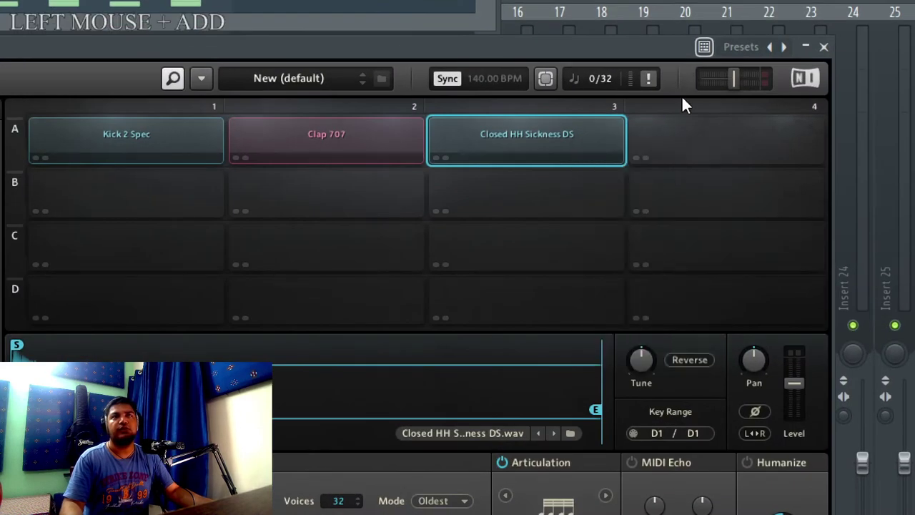
Paste the hi-hat copy into the empty fourth cell and audition it.
right_click(684, 148)
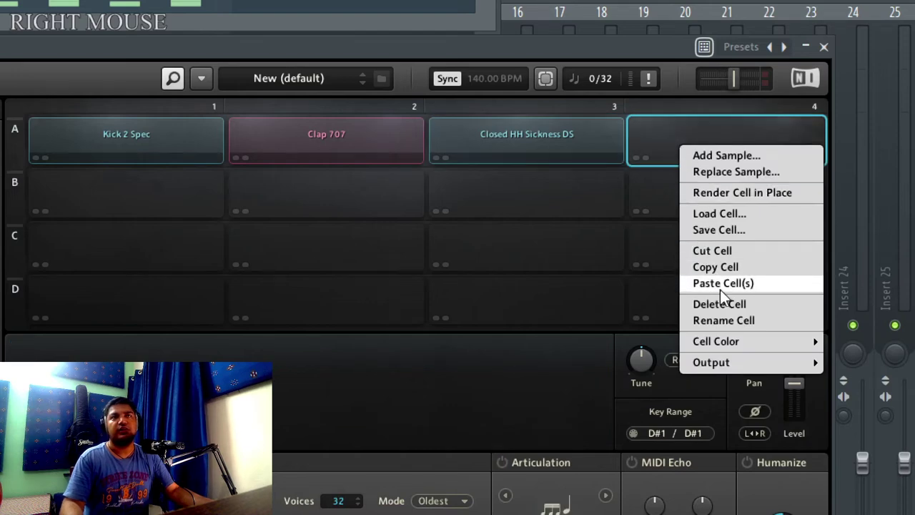
left_click(727, 296)
key("super+KP_Subtract")
key("super+KP_Add")
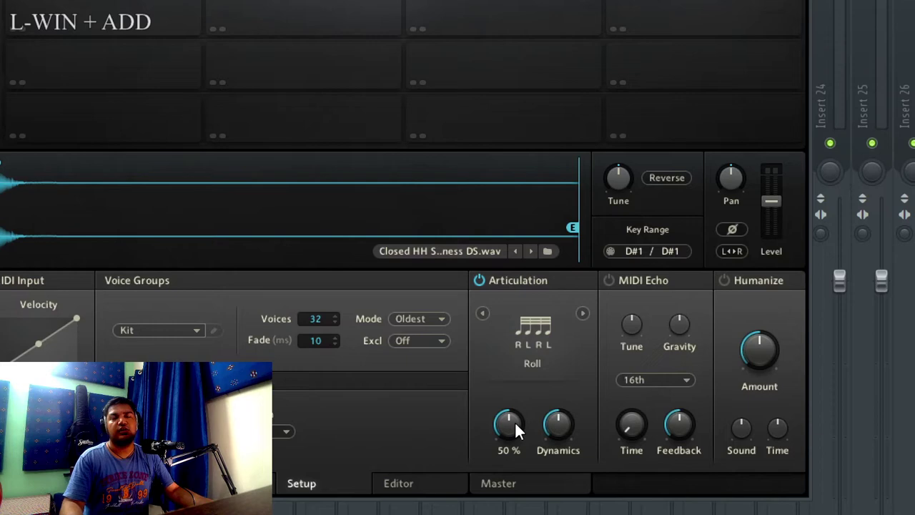
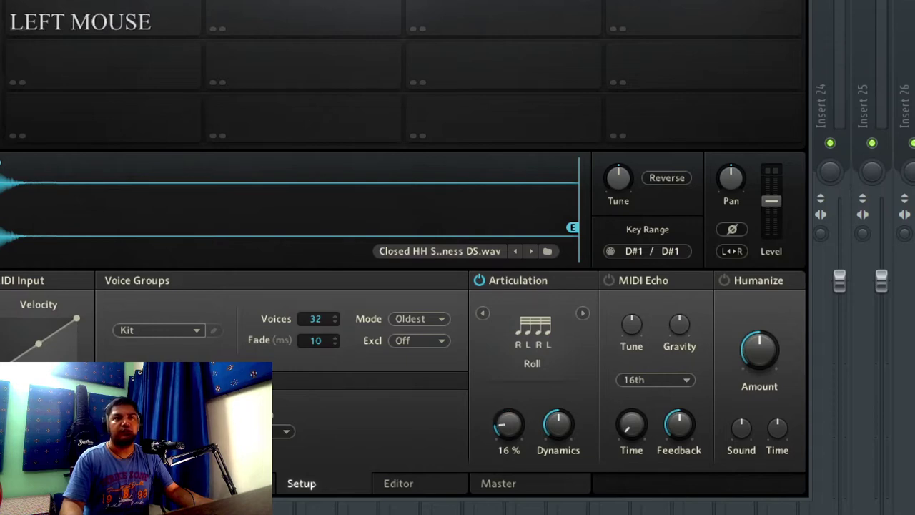
key("super+KP_Subtract")
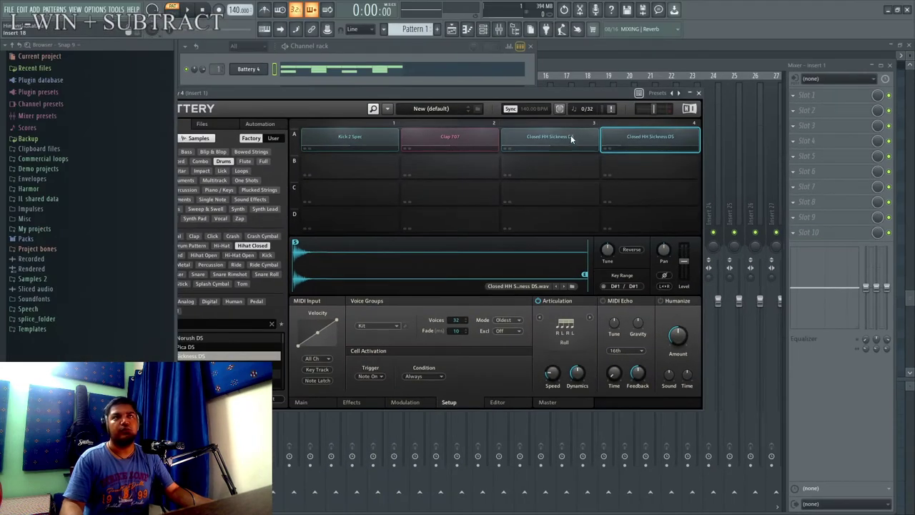
left_click(574, 138)
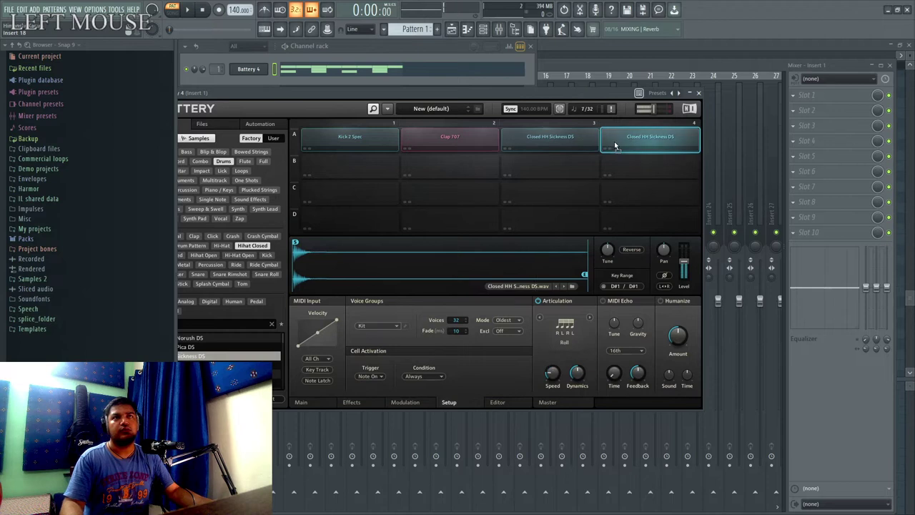
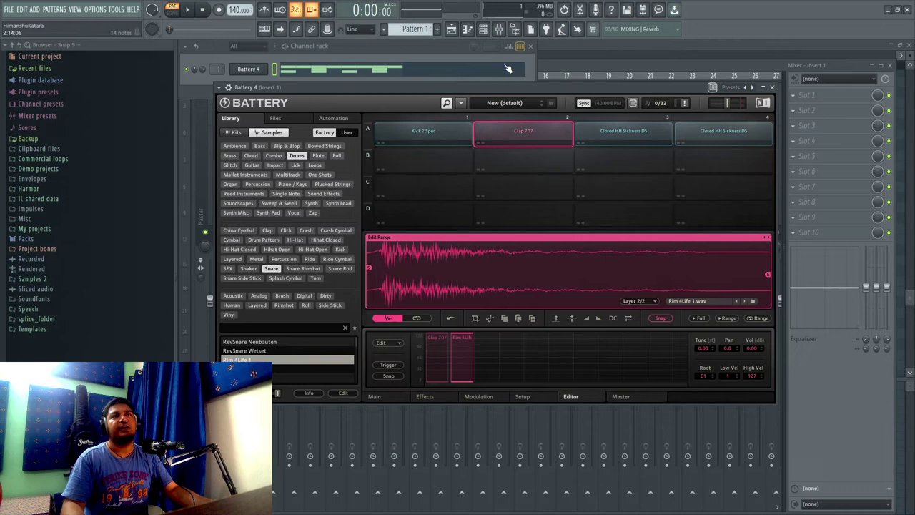
Select the Kick 2 Spec cell before playing the pattern.
left_click(444, 133)
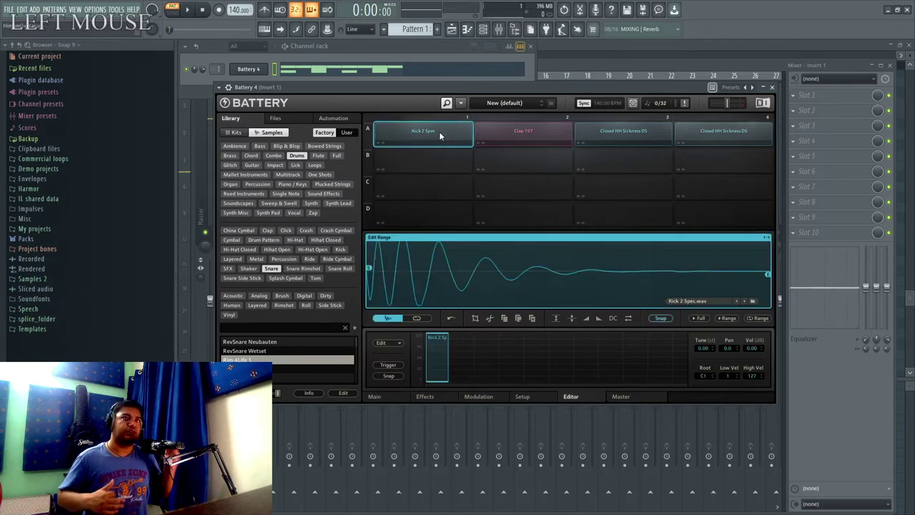
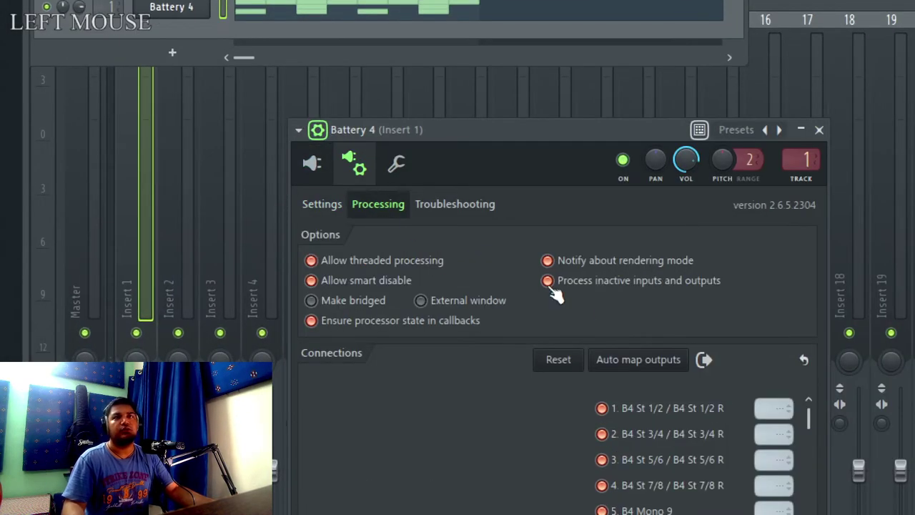
Review the auto-mapped Battery outputs assigned to mixer inserts 1 through 27.
key("super+KP_Subtract")
key("super+KP_Add")
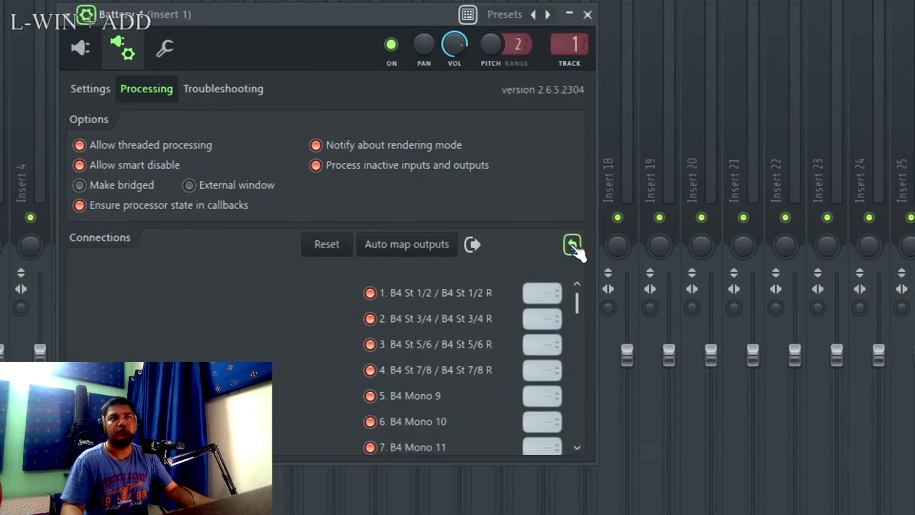
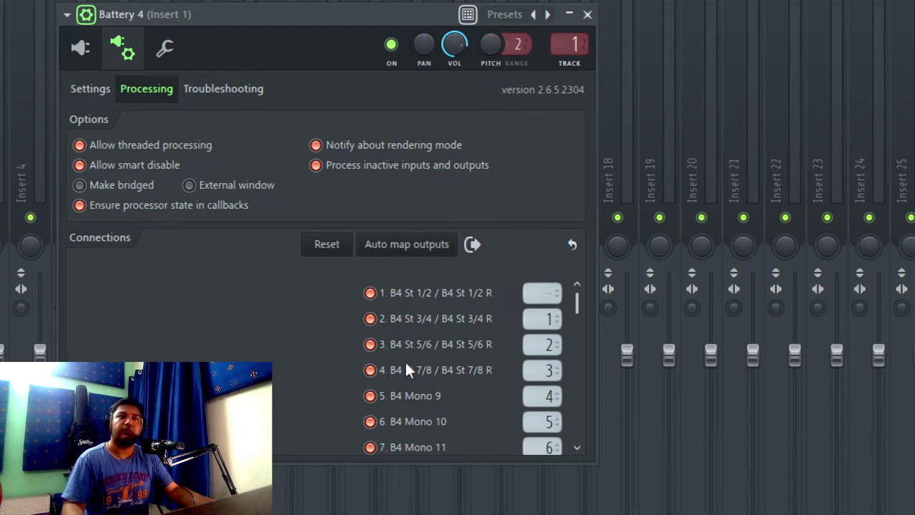
scroll("down", 3)
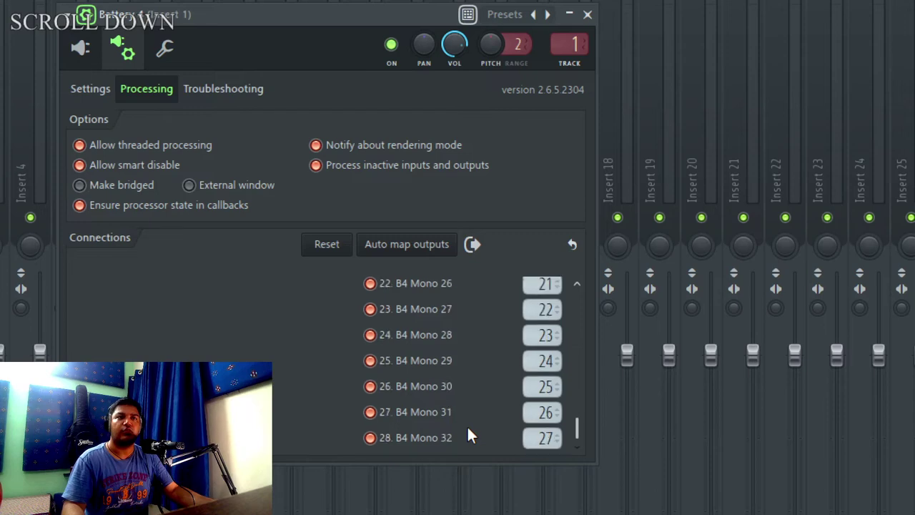
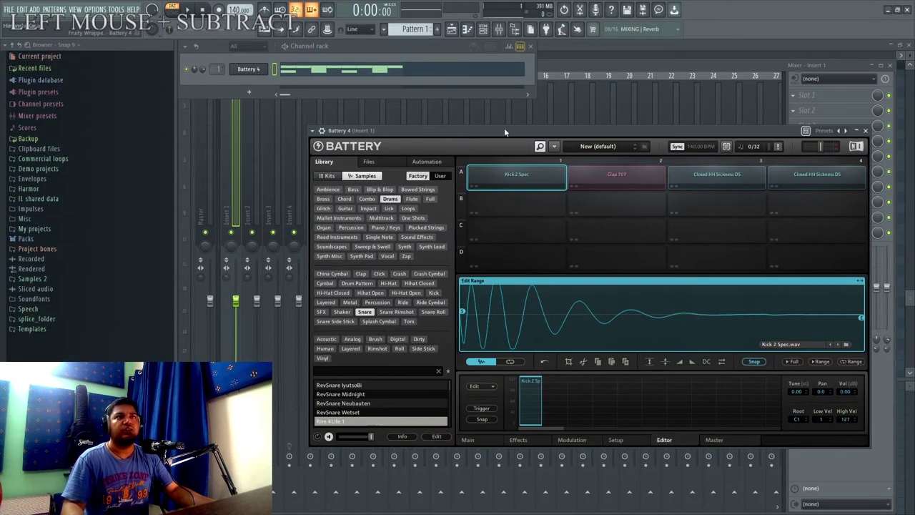
View the master buses and effects page, then select the Clap 707 cell.
key("super+KP_Add")
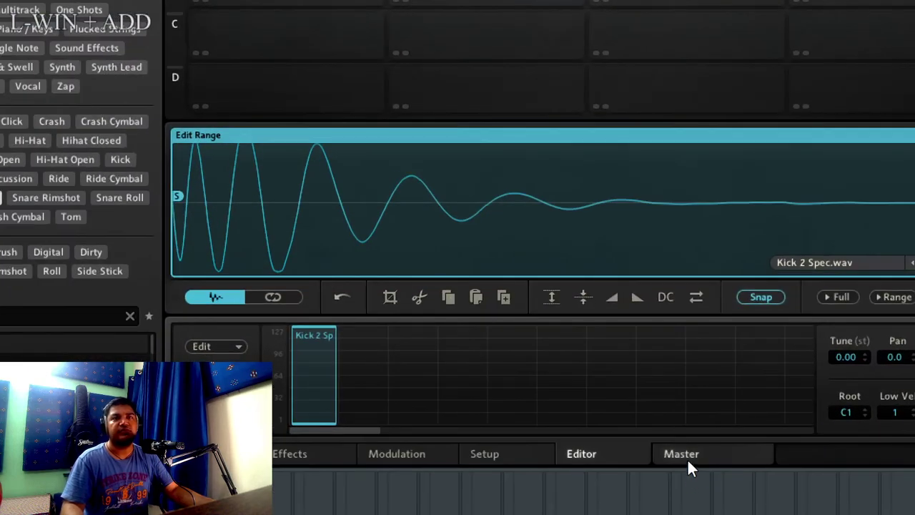
left_click(695, 462)
key("super+KP_Subtract")
key("super+KP_Add")
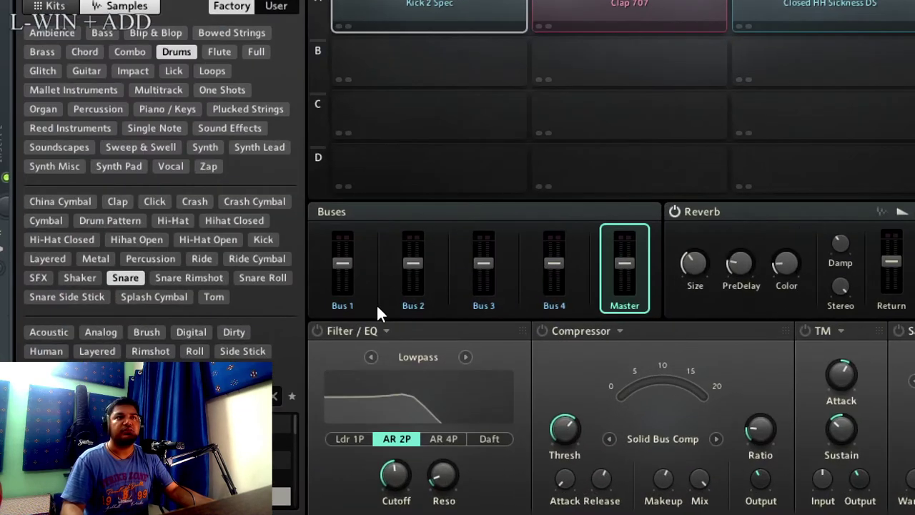
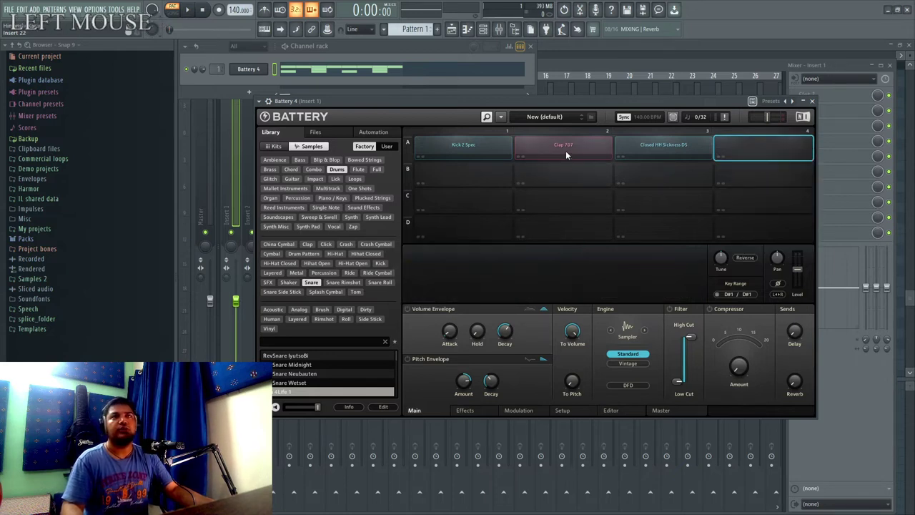
left_click(651, 146)
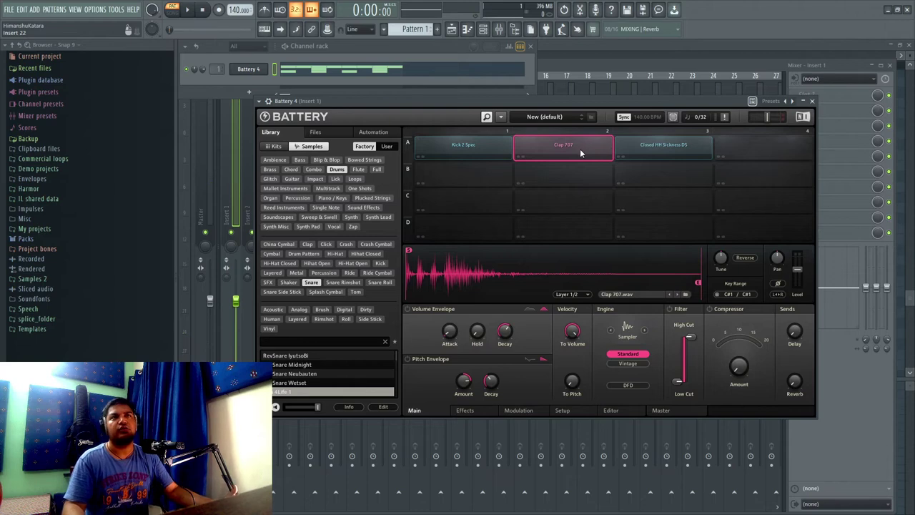
Route the clap cell's output to Bus 1 from its context menu.
key("super+KP_Add")
right_click(587, 151)
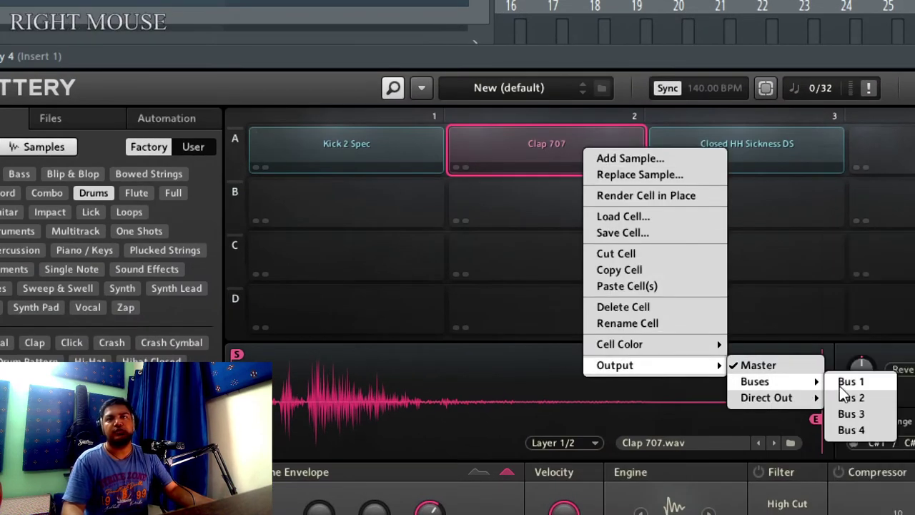
left_click(843, 390)
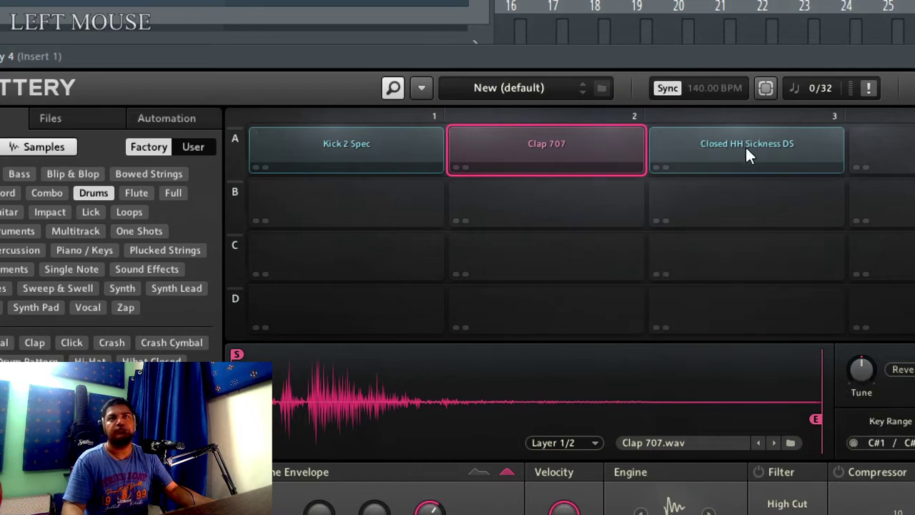
Route the Closed HH Sickness DS cell's output to Bus 1 as well.
right_click(752, 154)
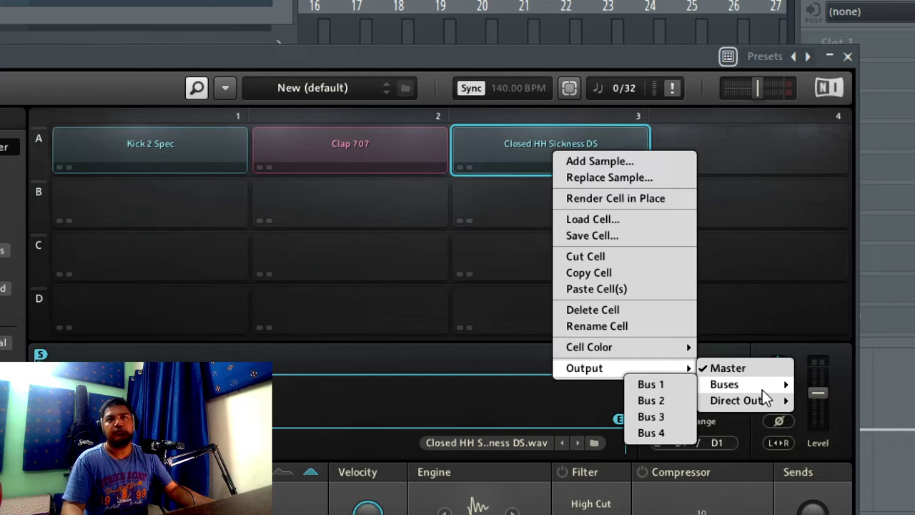
left_click(658, 396)
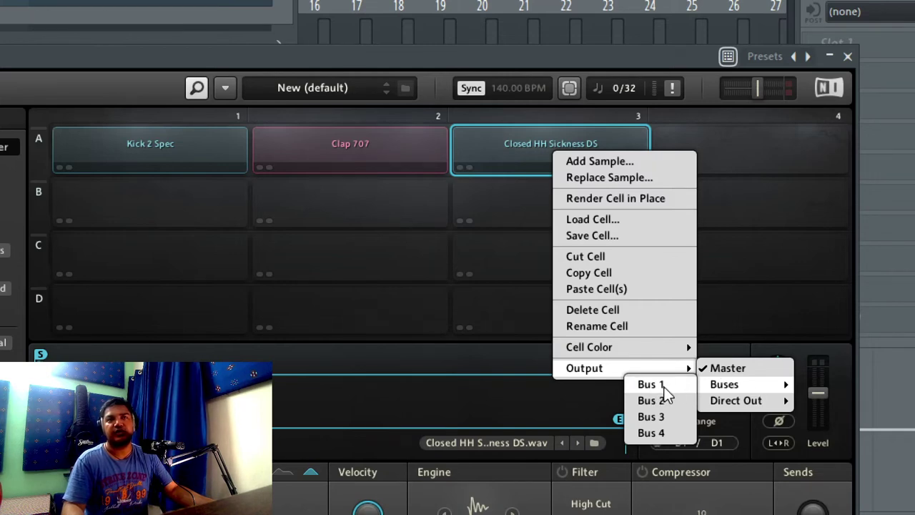
key("super+KP_Subtract")
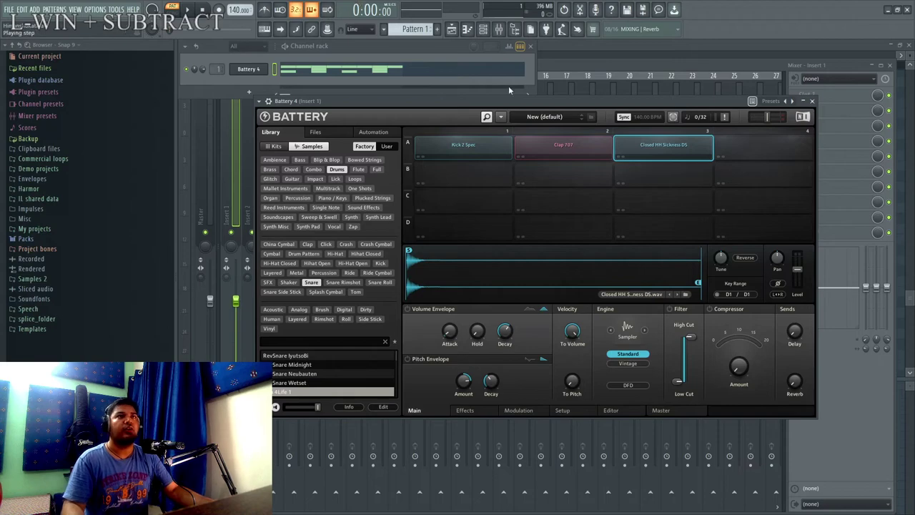
key("super+KP_Add")
View the bus mixing and effects page with buses, reverb, delay and master chain.
left_click(681, 428)
key("super+KP_Subtract")
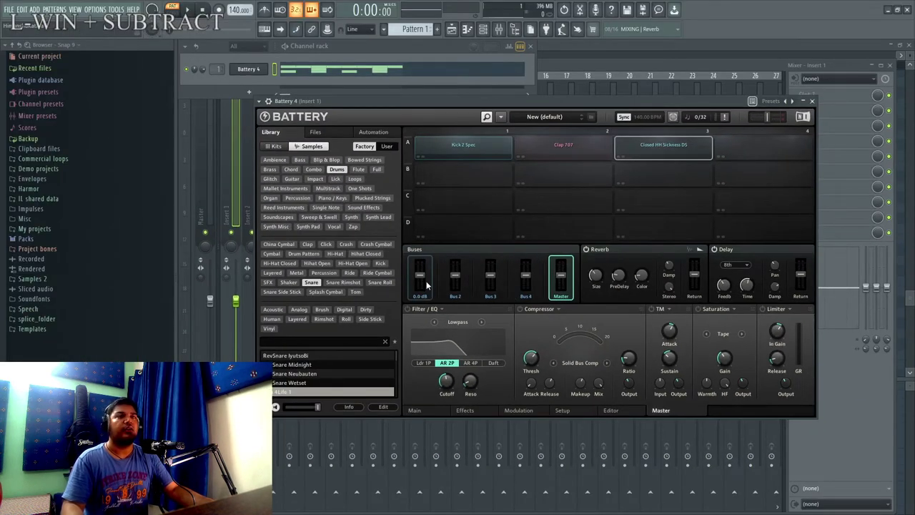
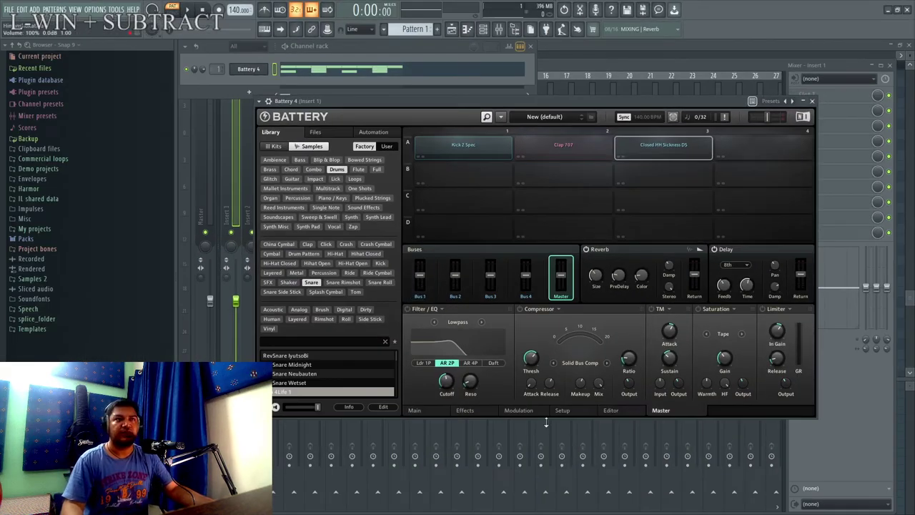
key("super+KP_Add")
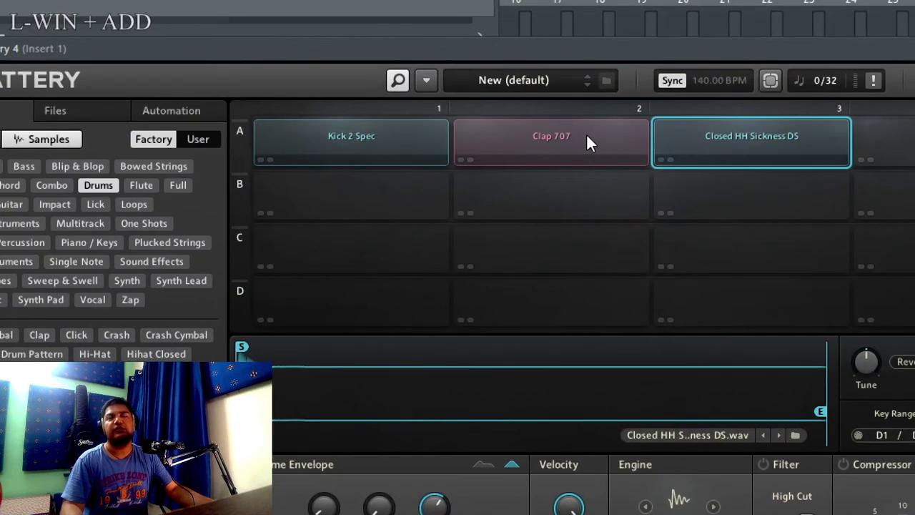
With Clap 707 selected, set the Master page reverb's Damp to 28.0.
left_click(587, 142)
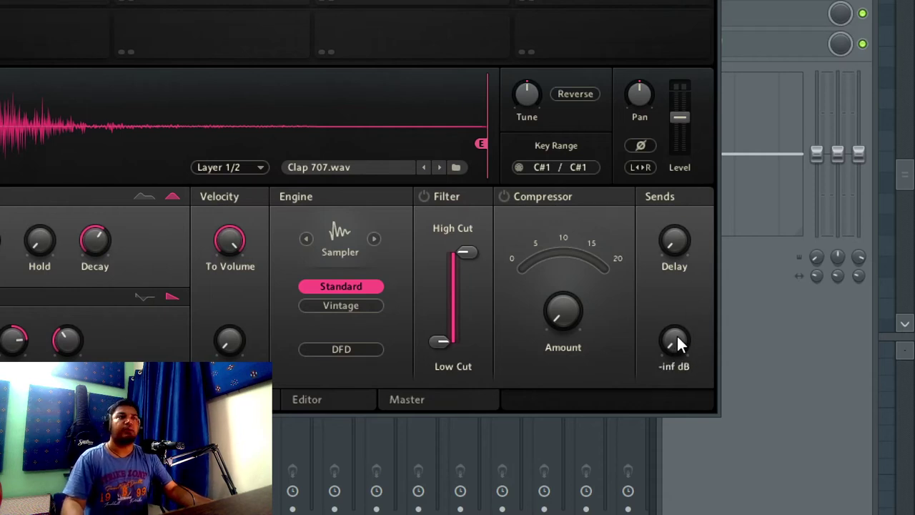
left_click(435, 405)
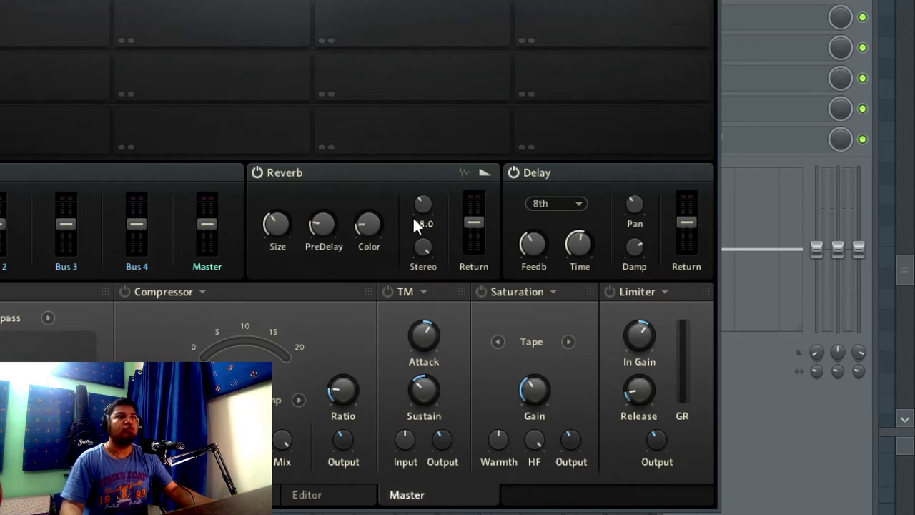
left_click(470, 176)
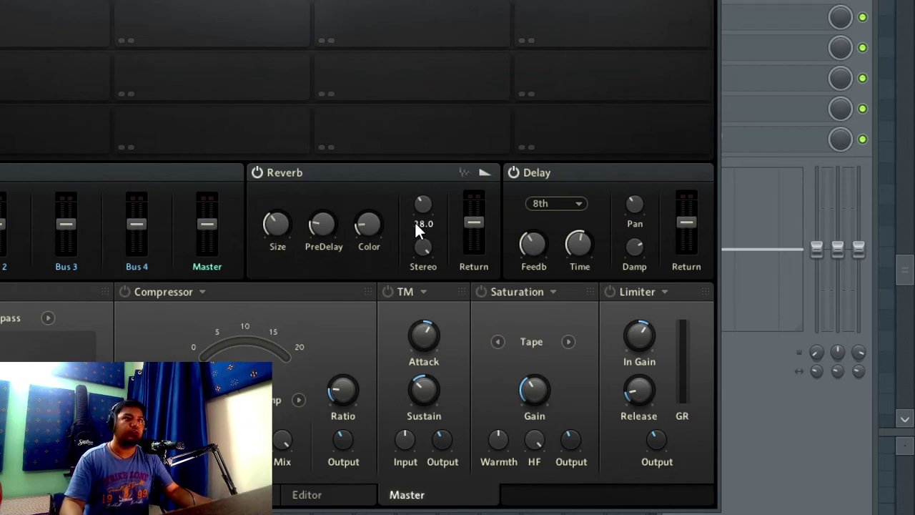
key("super+KP_Subtract")
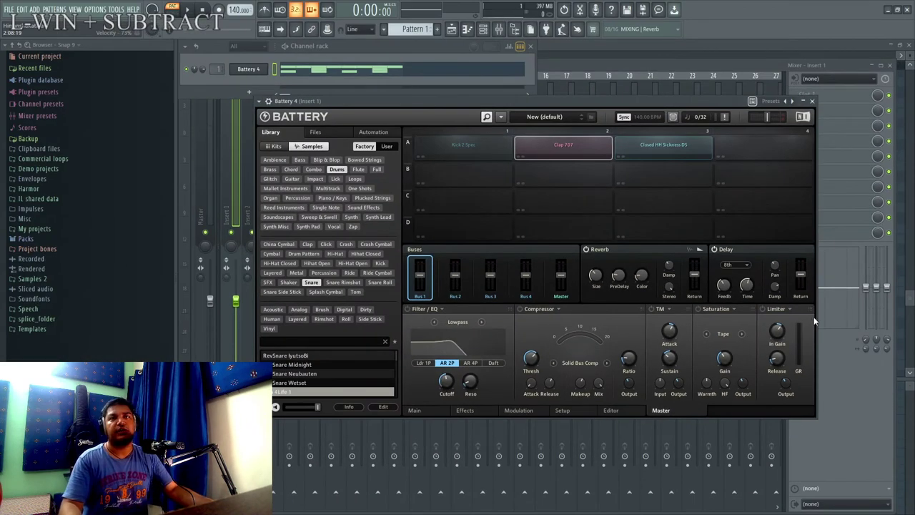
Turn the closed hi-hat's Sends Delay knob up to -7.6 dB.
key("super+KP_Add")
key("super+KP_Subtract")
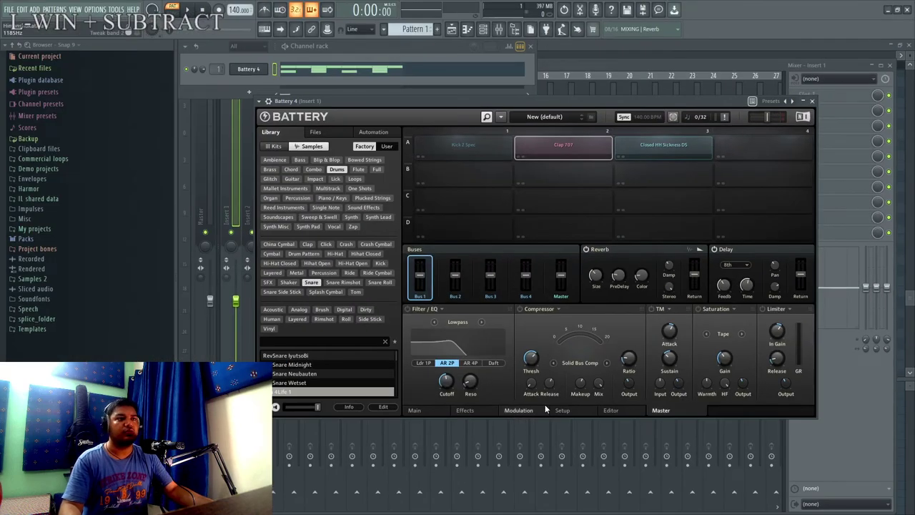
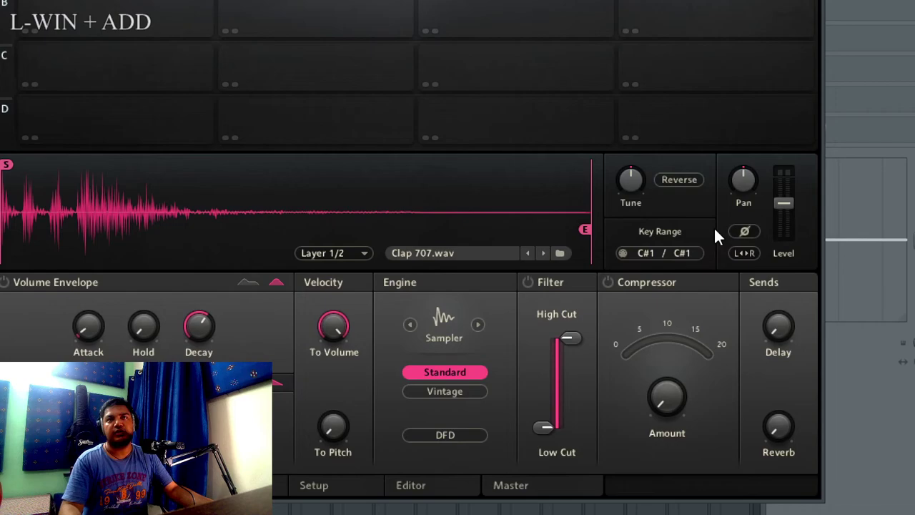
key("super+KP_Subtract")
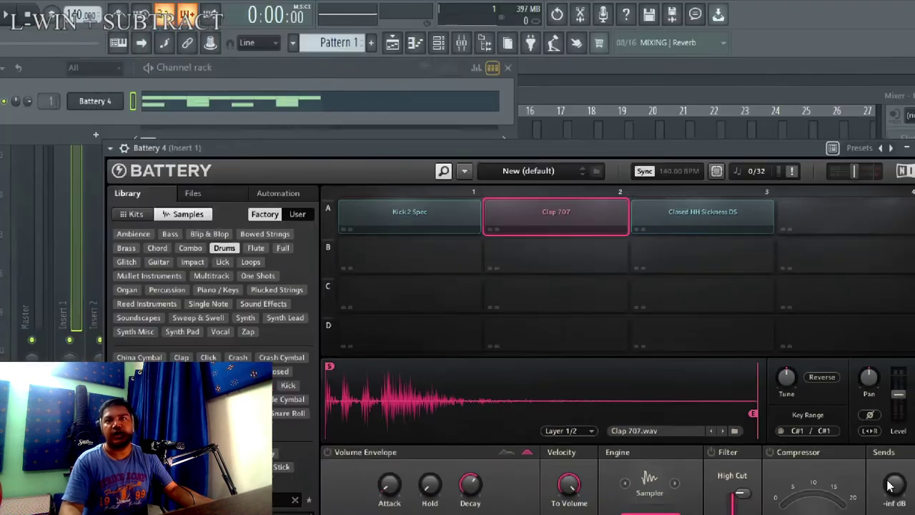
key("super+KP_Add")
left_click(787, 448)
key("super+KP_Subtract")
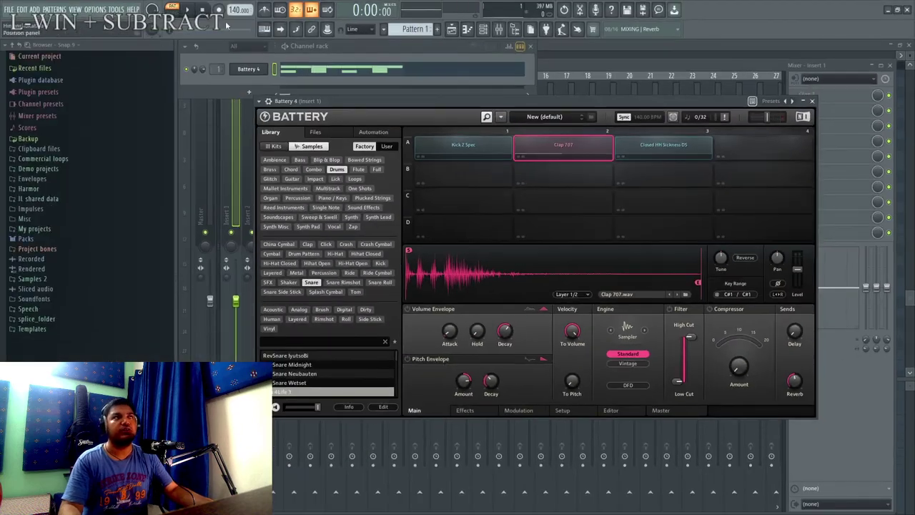
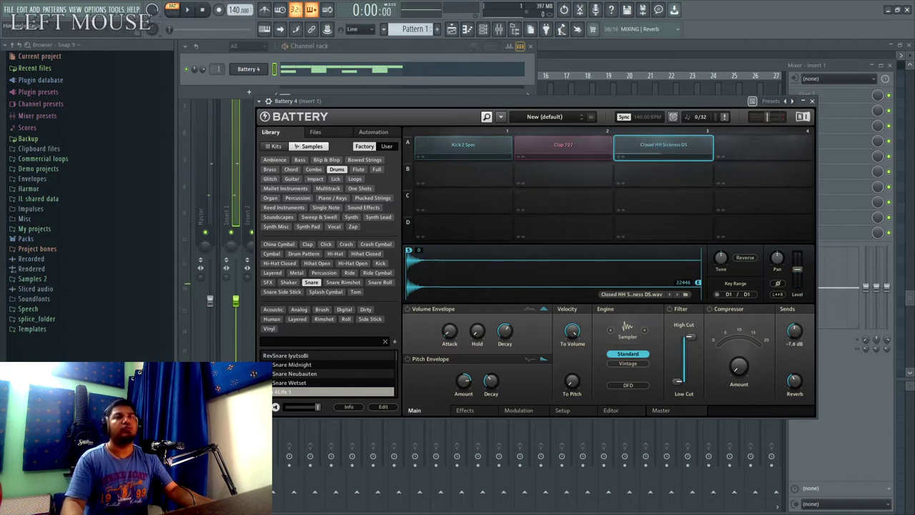
left_click(681, 145)
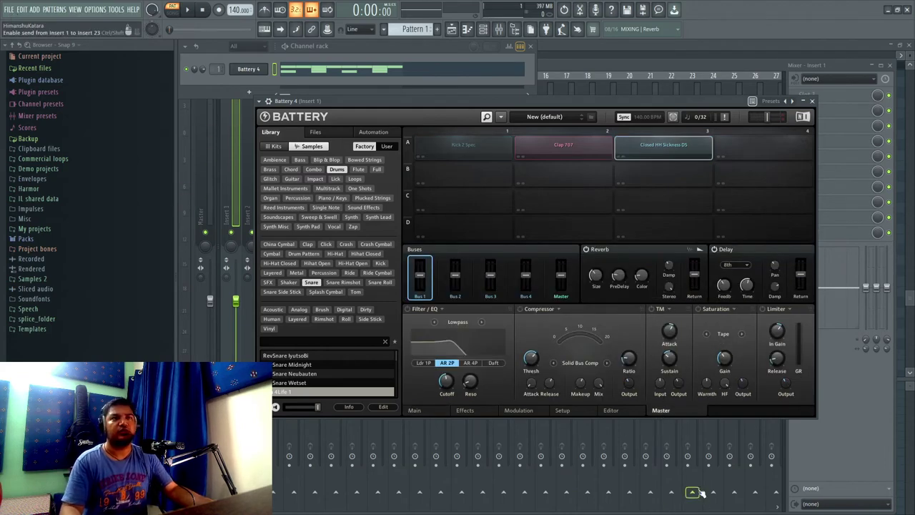
key("super+KP_Add")
key("super+KP_Subtract")
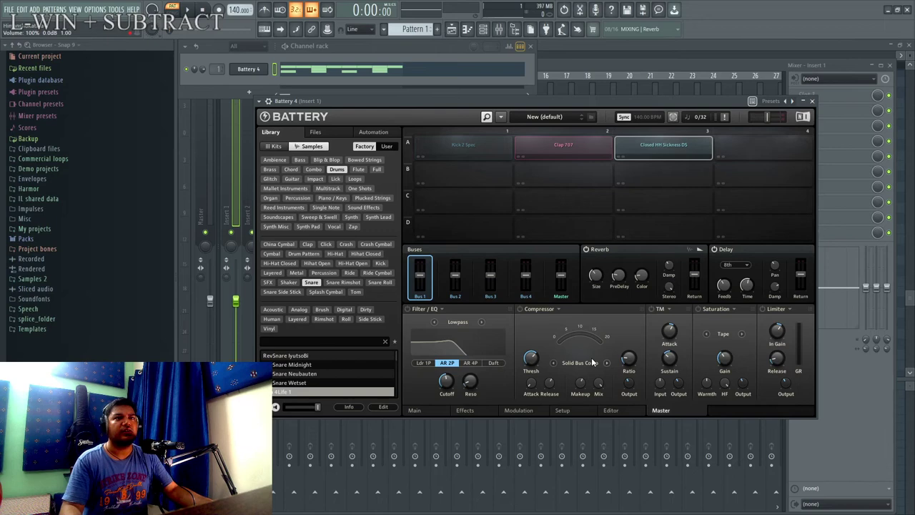
key("super+KP_Add")
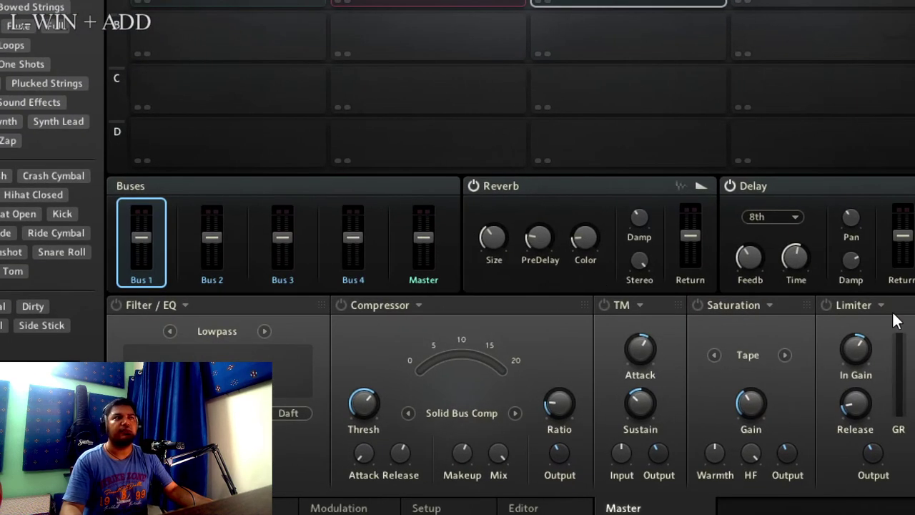
left_click(215, 210)
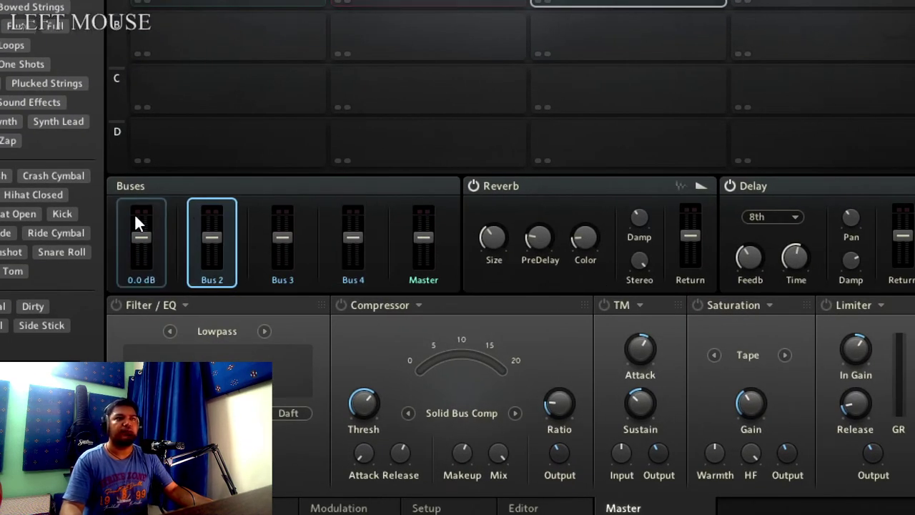
key("super+KP_Subtract")
left_click(770, 309)
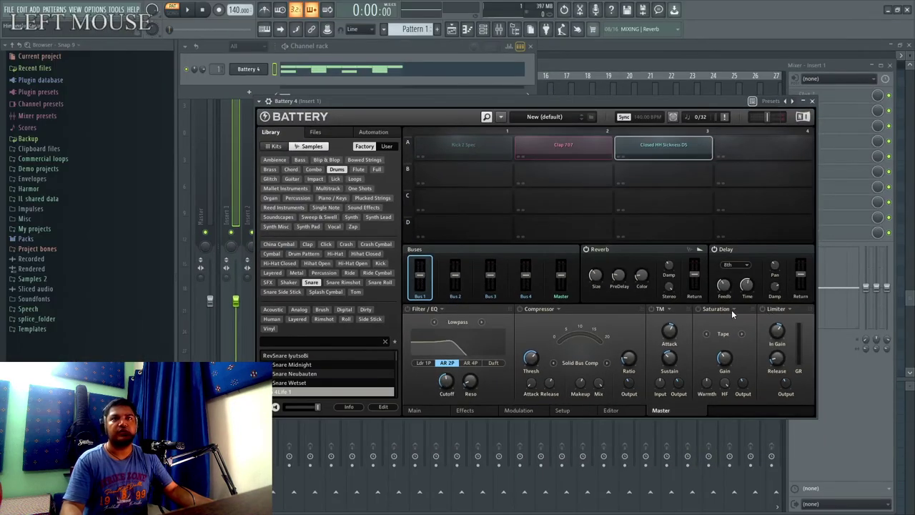
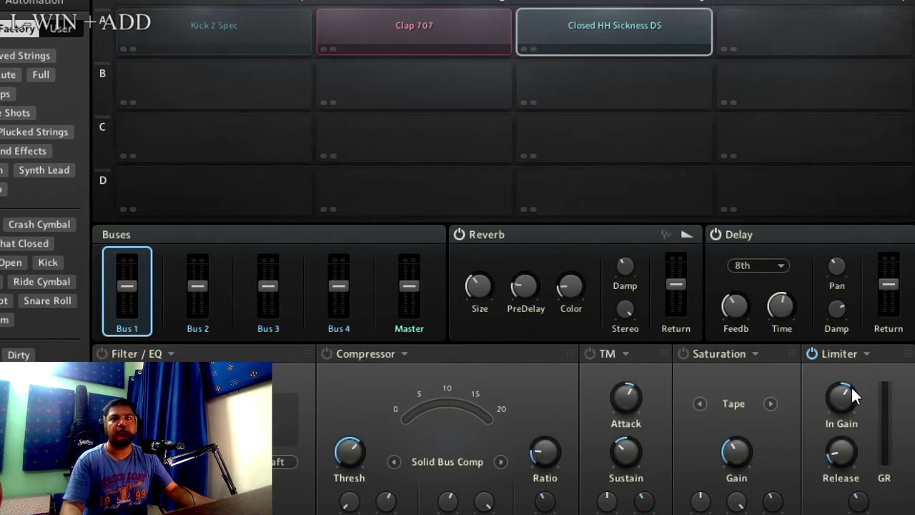
left_click(820, 362)
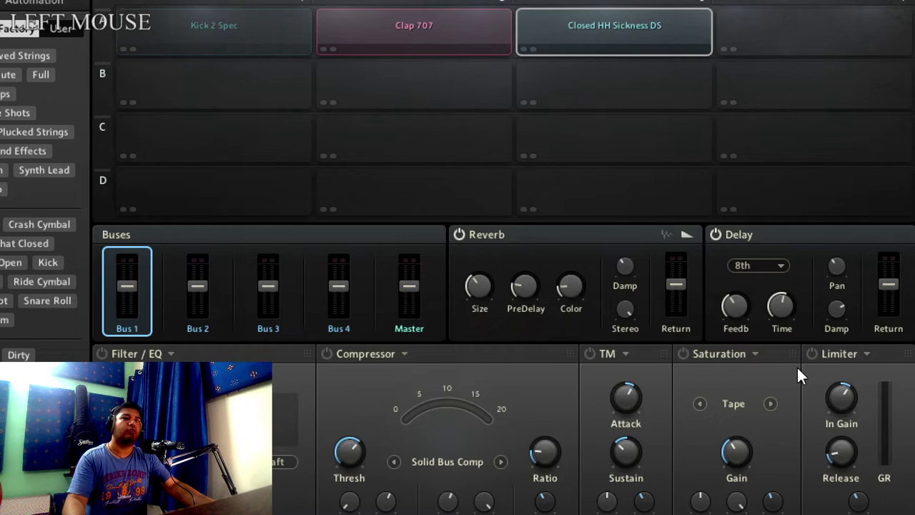
key("super+KP_Subtract")
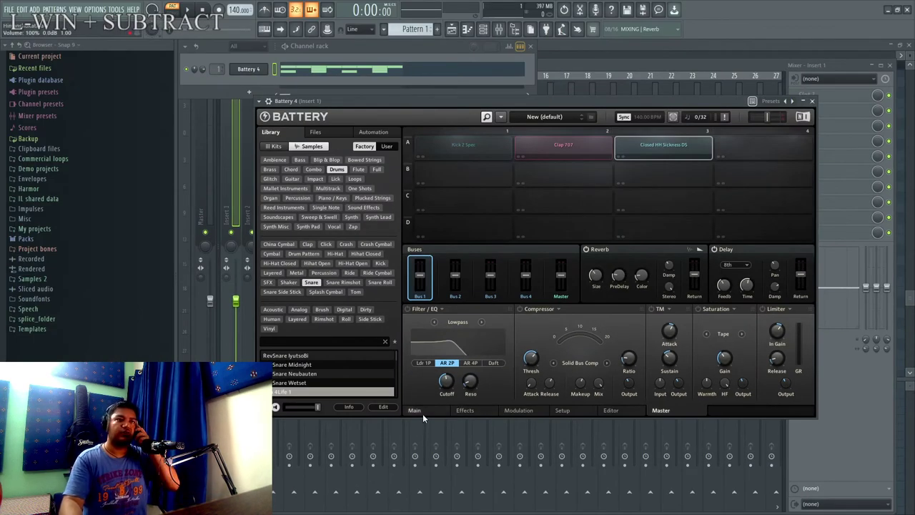
Enable the Closed HH Sickness DS cell's filter and set its low cut to 250 Hz.
left_click(424, 420)
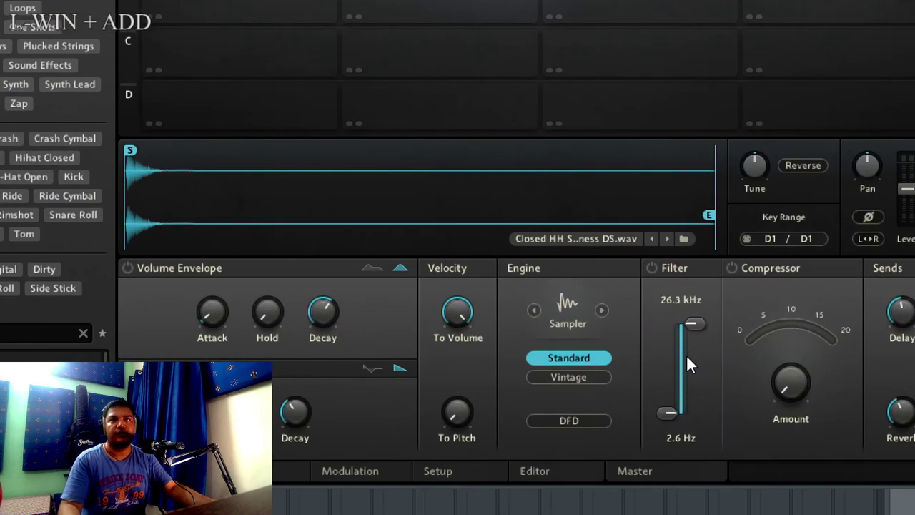
left_click(662, 283)
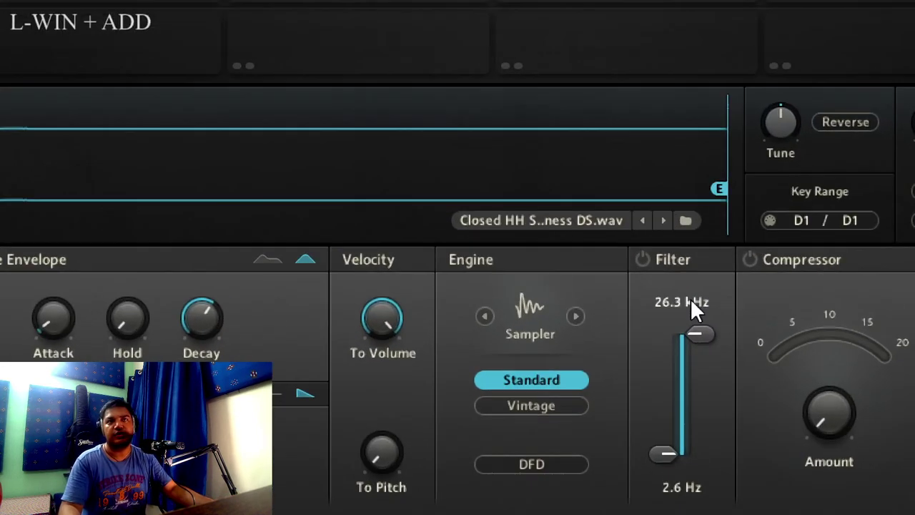
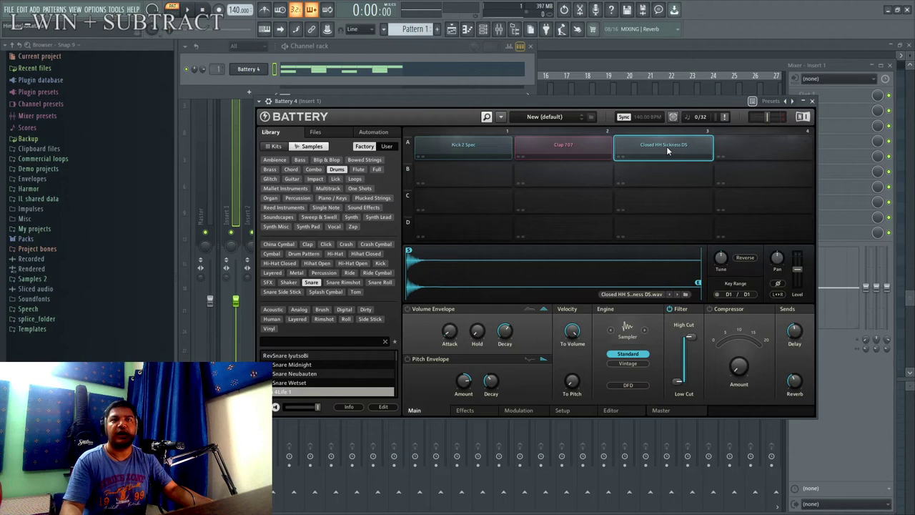
left_click(677, 384)
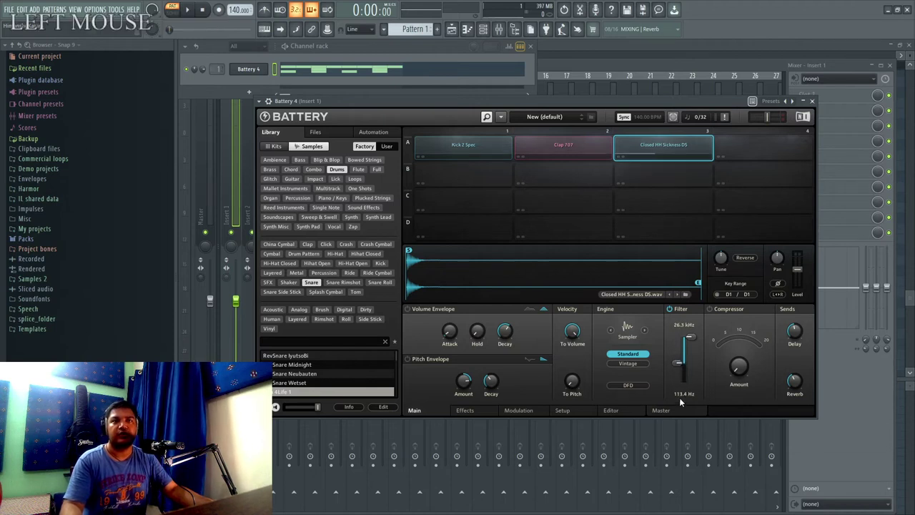
left_click(682, 399)
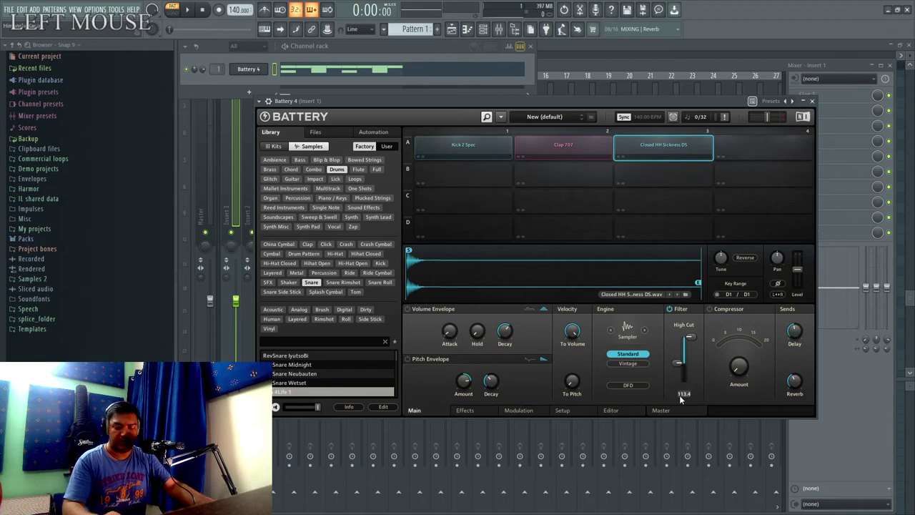
key("KP_2")
key("Return")
key("super+KP_Add")
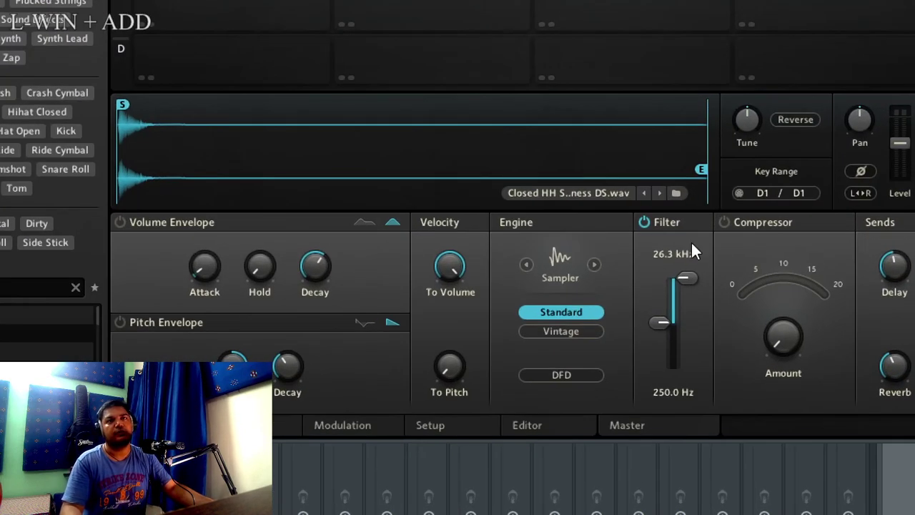